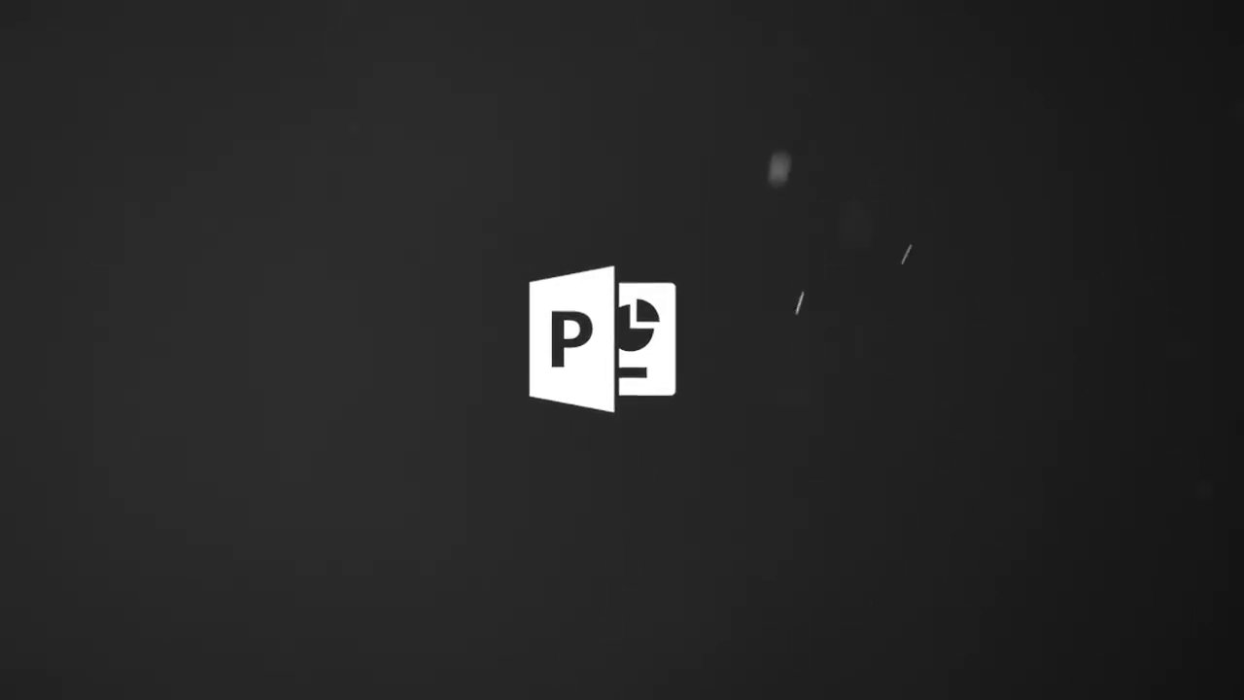
Step: Fill the slide background with the yellow sampled from the palette swatch via the Eyedropper
{"action": "right_click", "coordinate": [785, 312]}
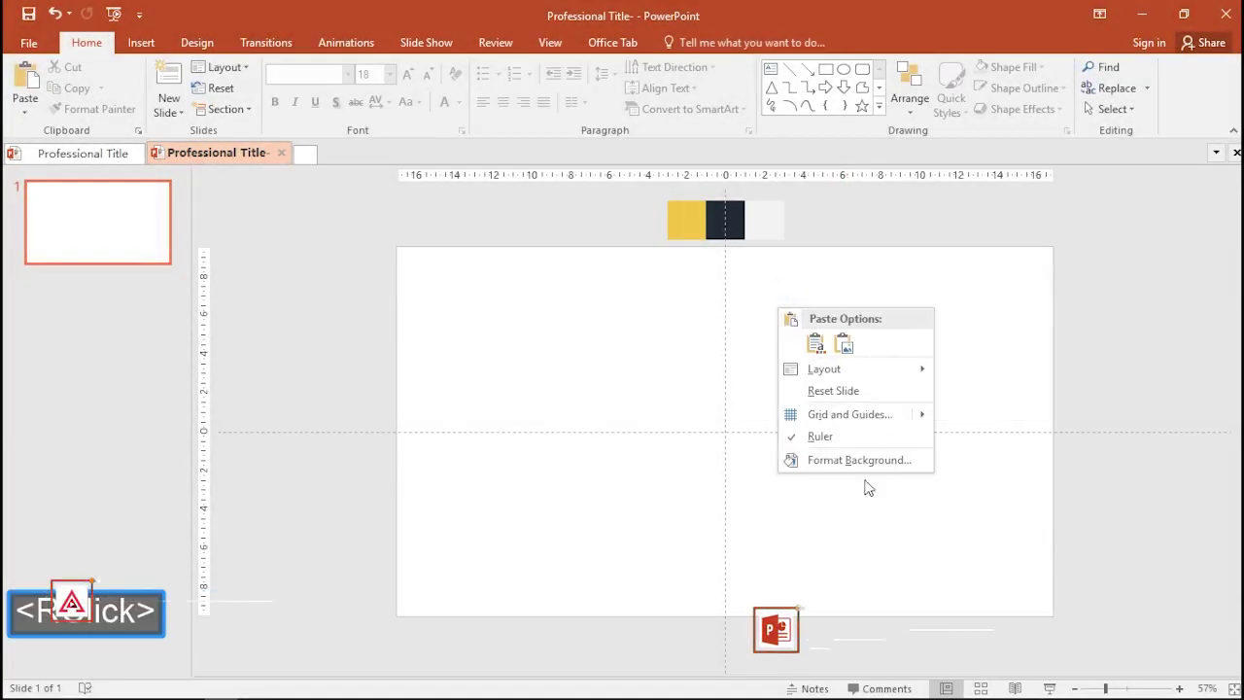
{"action": "left_click", "coordinate": [874, 473]}
{"action": "left_click", "coordinate": [1205, 384]}
{"action": "left_click", "coordinate": [1146, 578]}
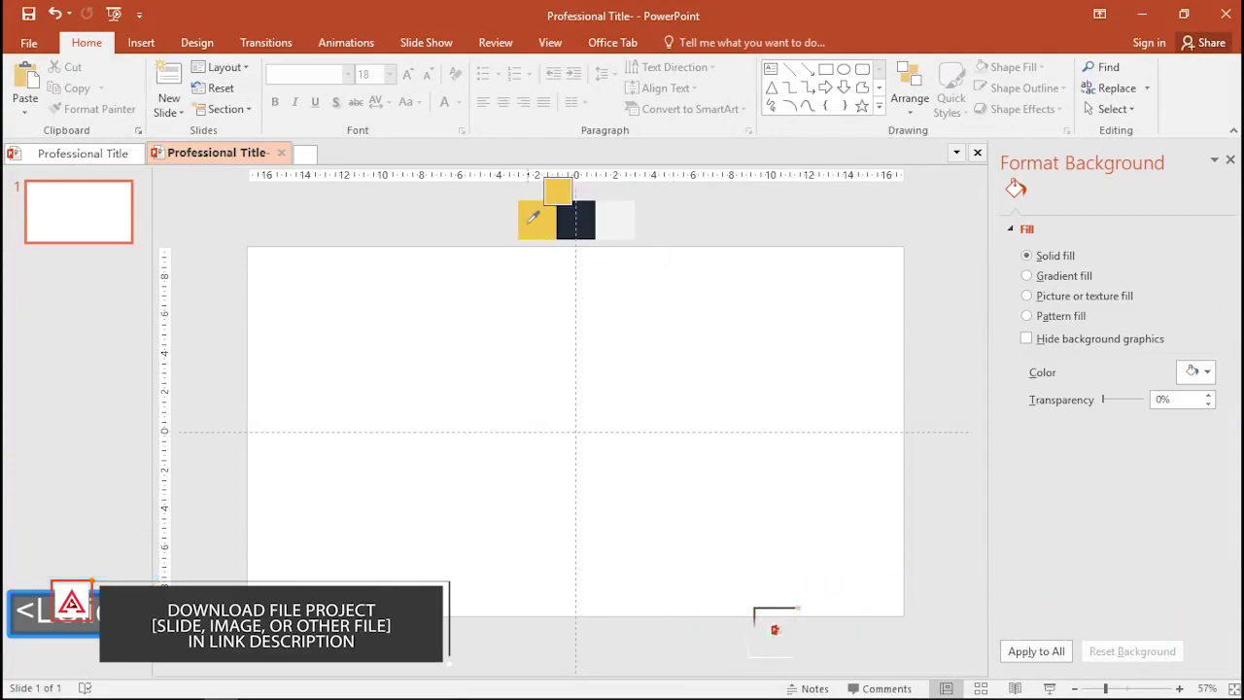
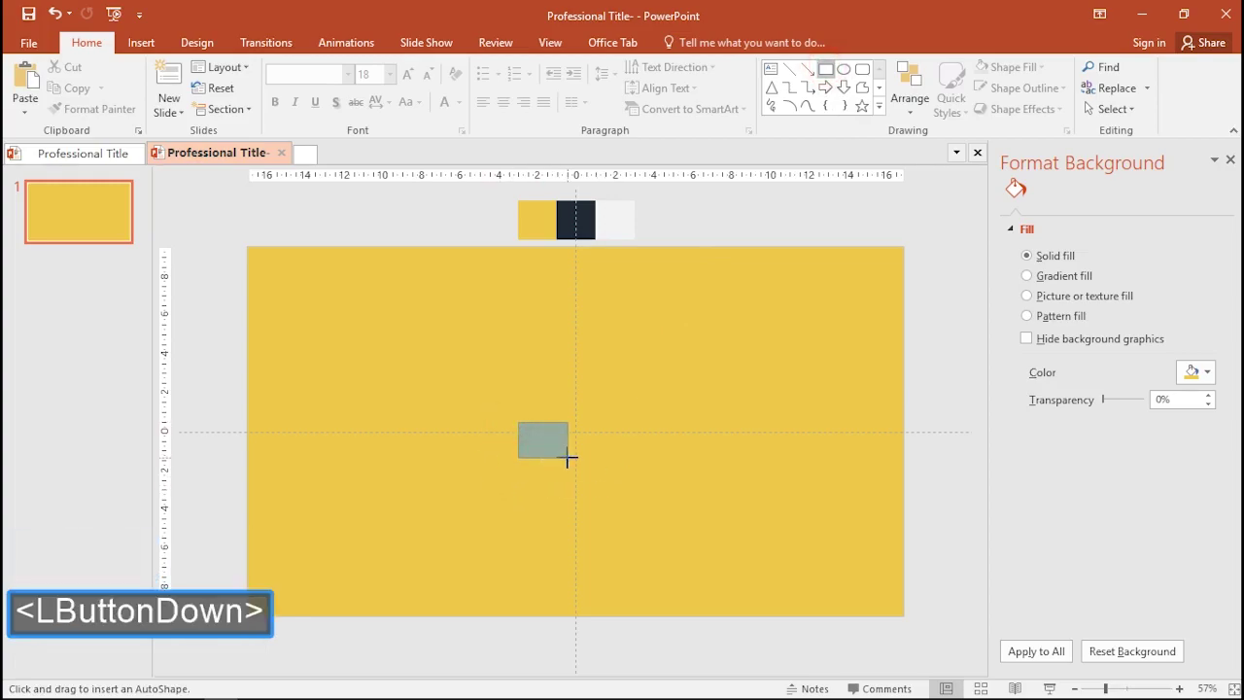
Step: Draw a small rectangle on the yellow slide and give it a Fly In animation
{"action": "left_click", "coordinate": [545, 452]}
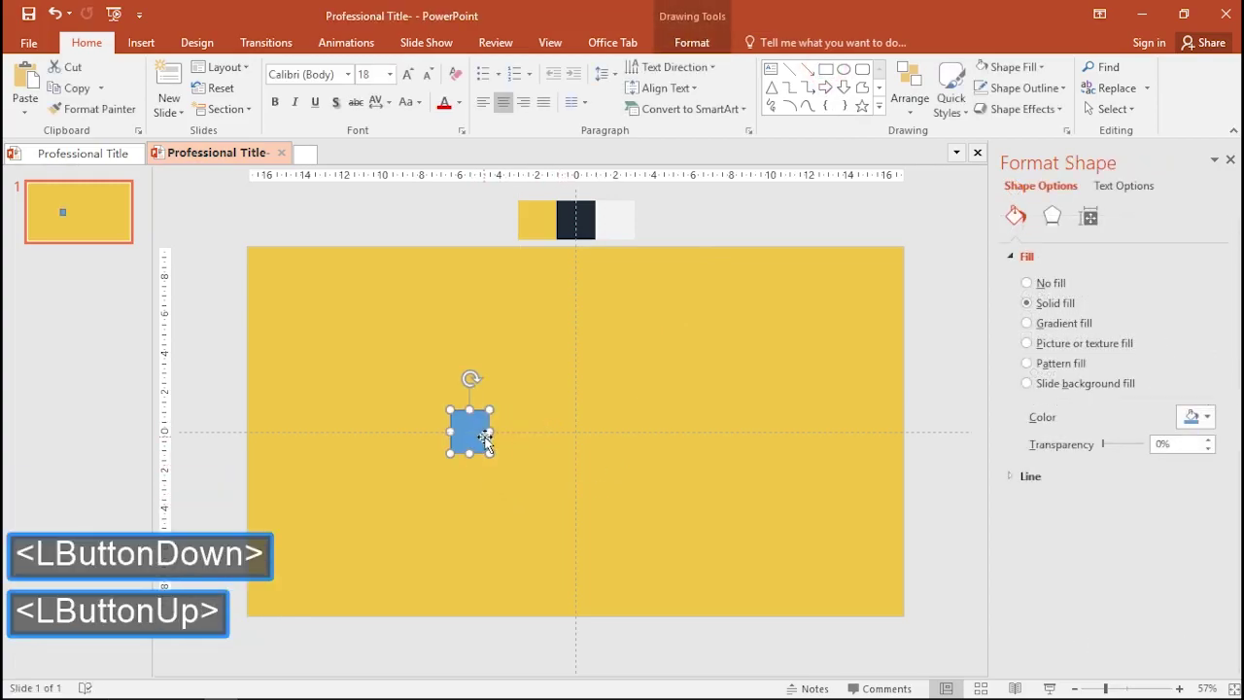
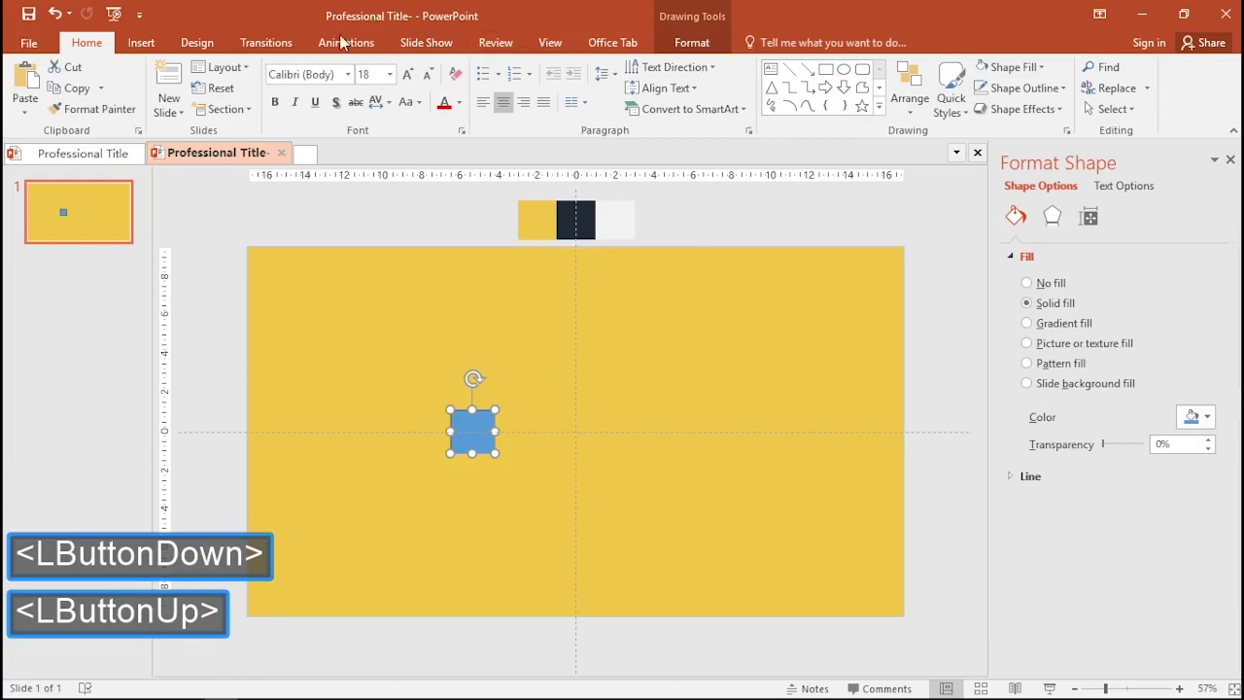
{"action": "left_click", "coordinate": [342, 51]}
{"action": "left_click", "coordinate": [337, 107]}
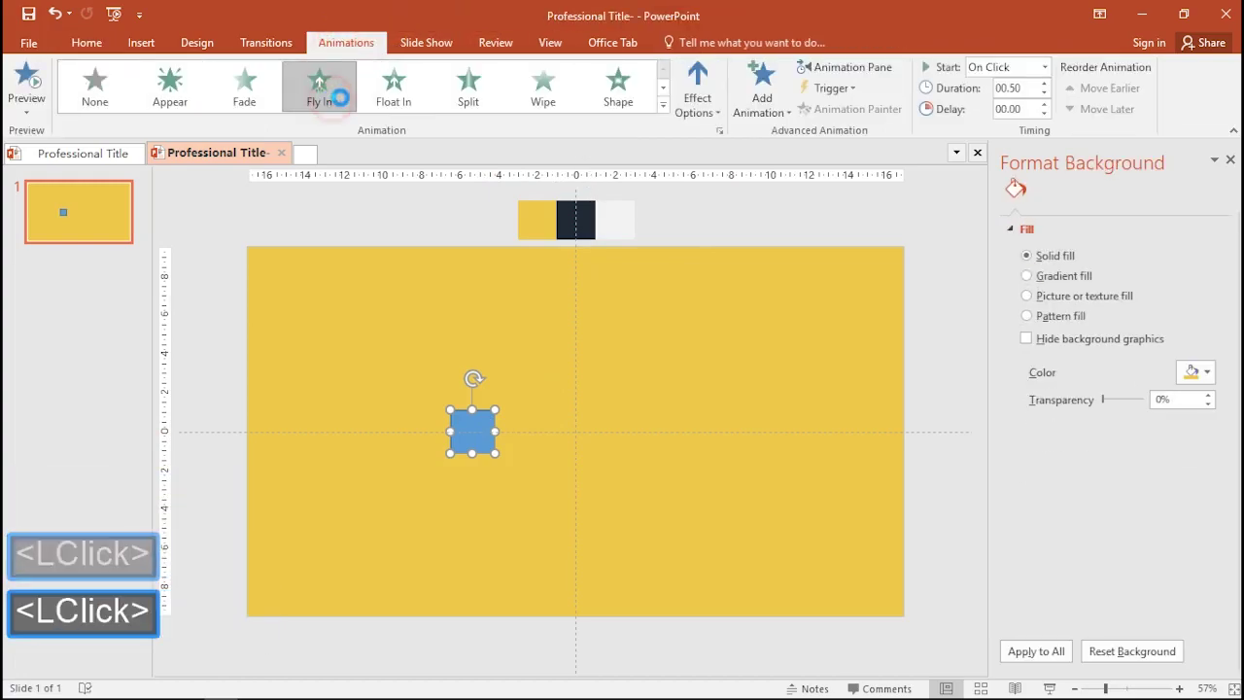
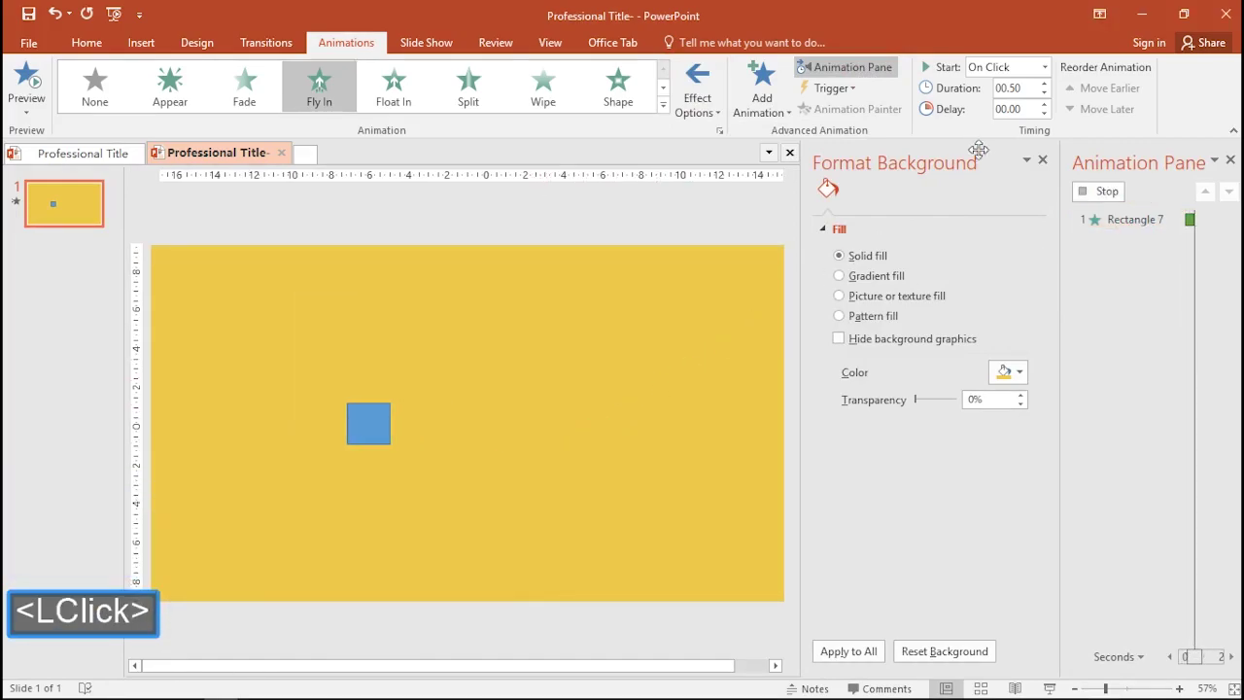
Step: Make the rectangle's Fly In start With Previous
{"action": "left_click", "coordinate": [1052, 94]}
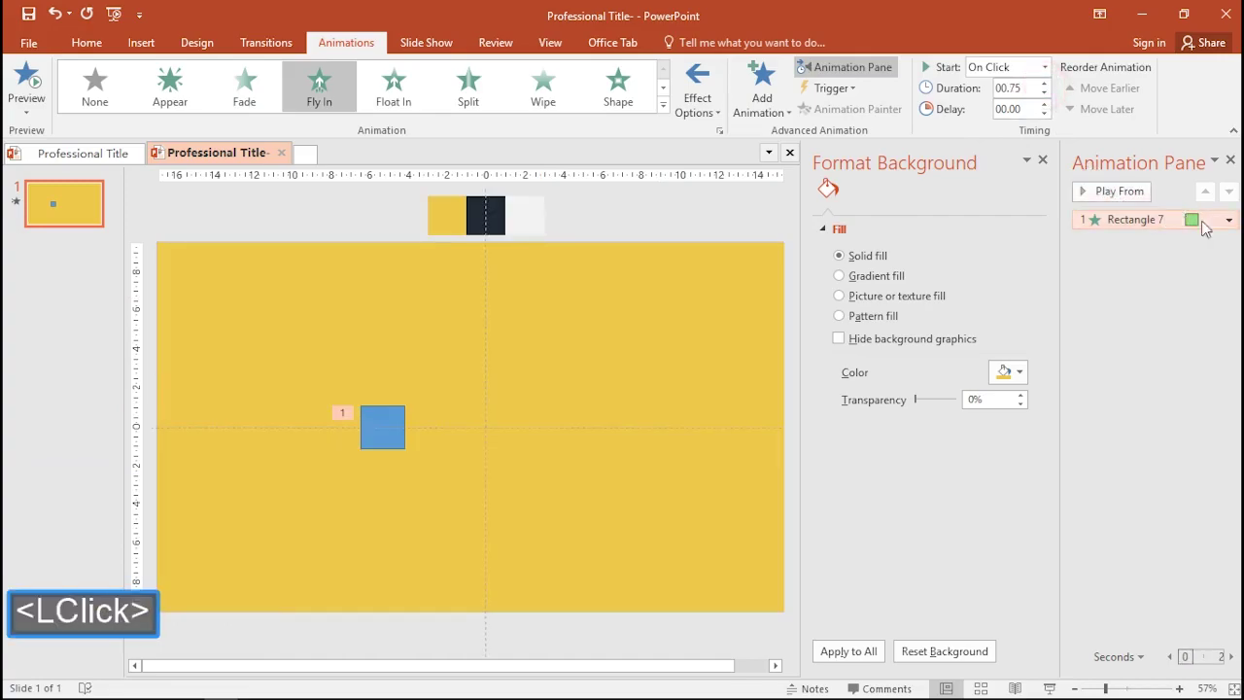
{"action": "left_click", "coordinate": [1238, 222]}
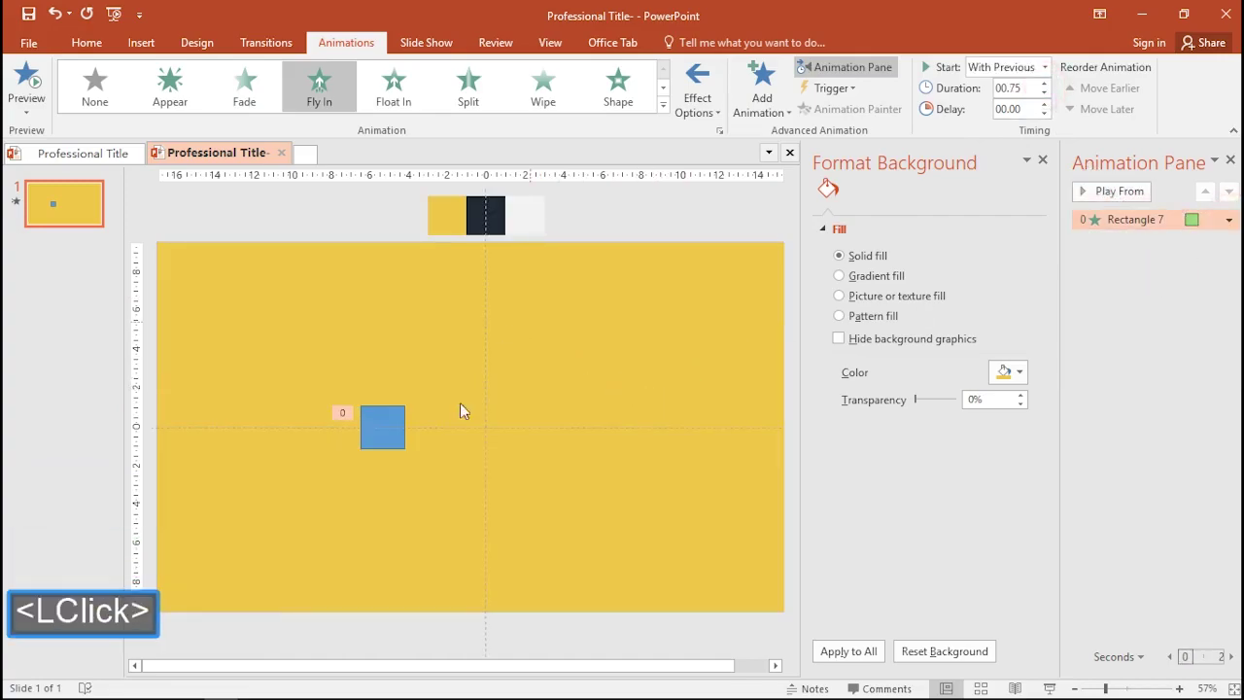
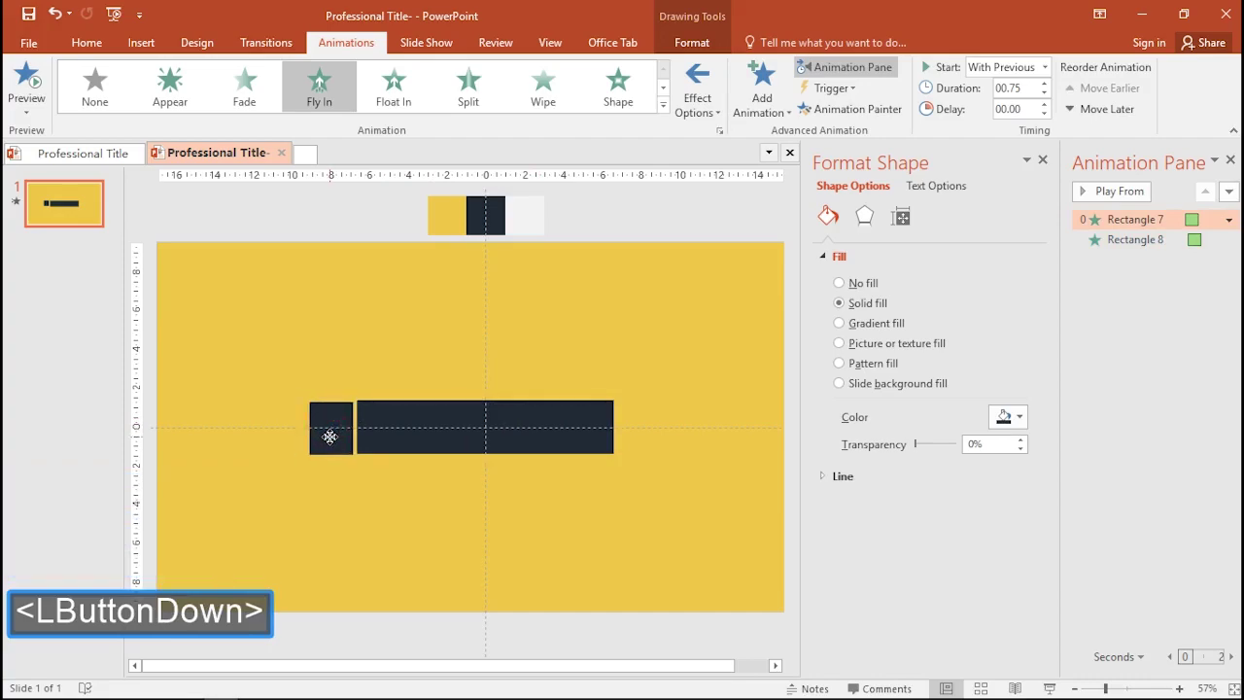
Step: Give the light bar a delayed Fly In and preview all the slide's animations
{"action": "left_click", "coordinate": [437, 368]}
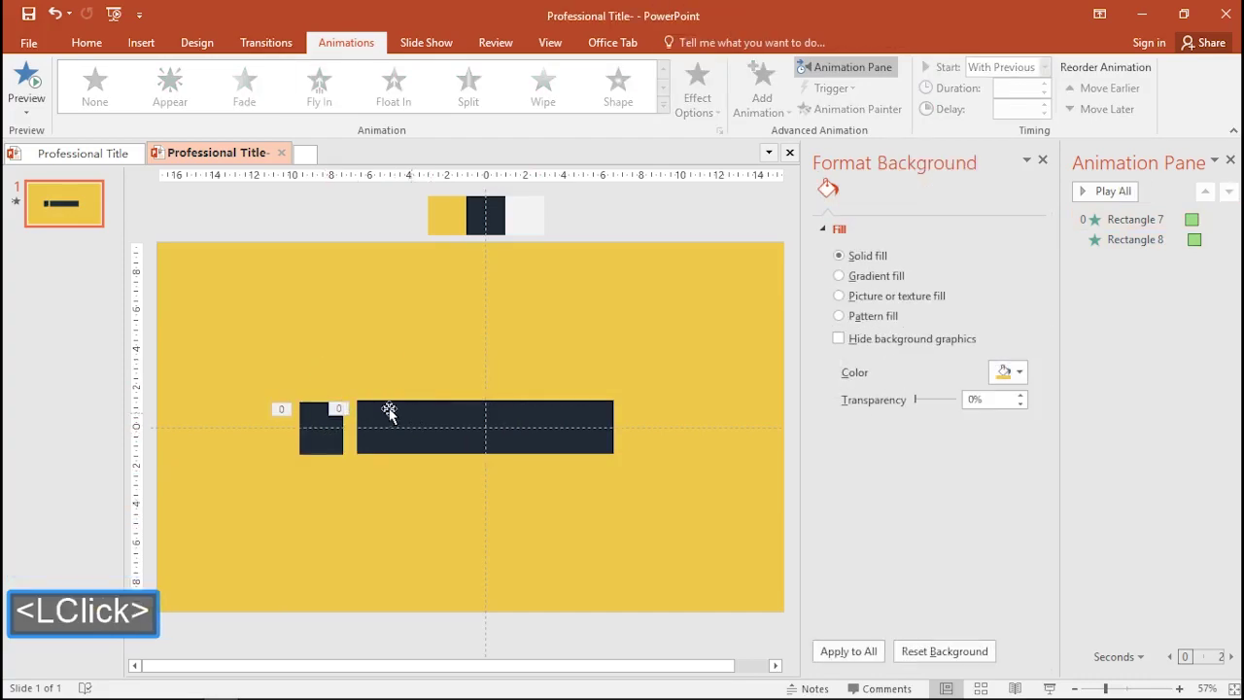
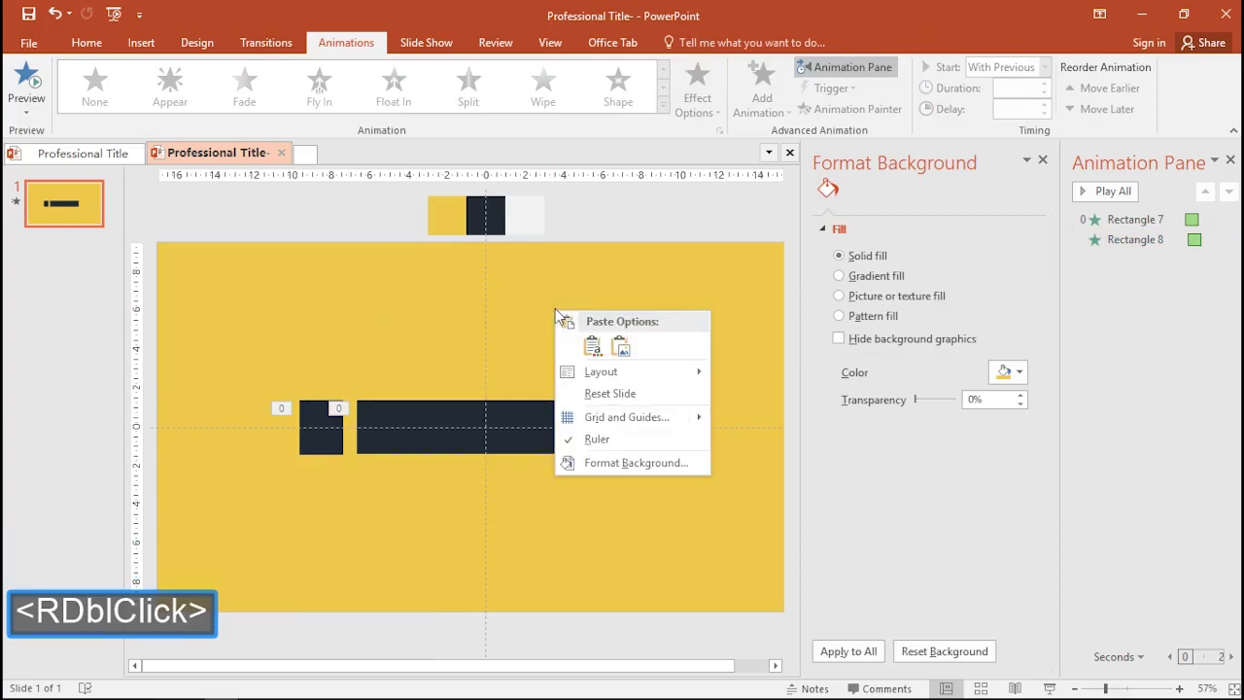
{"action": "left_click", "coordinate": [616, 370]}
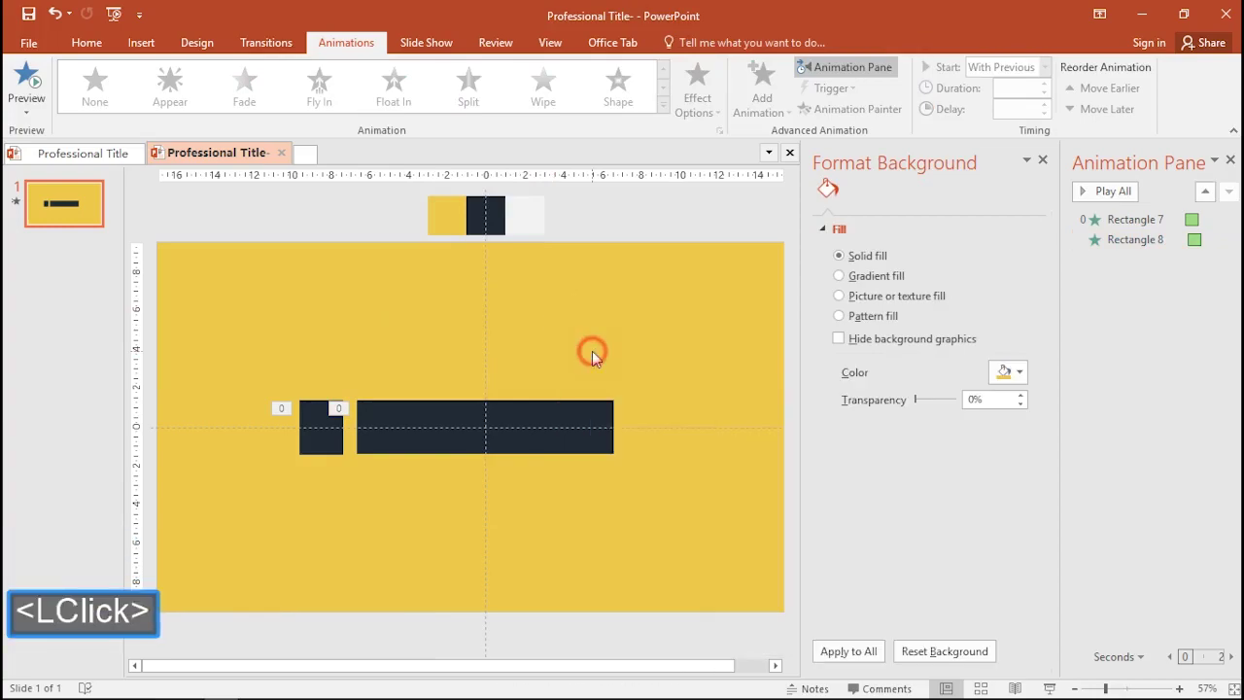
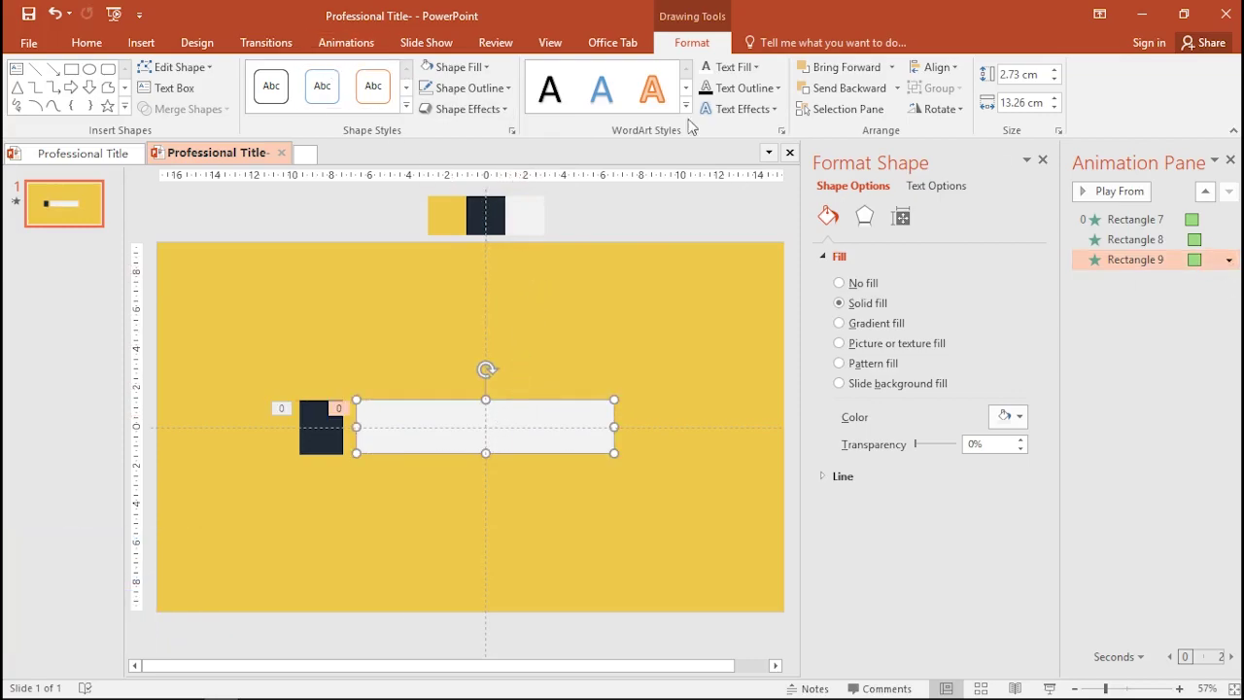
{"action": "left_click", "coordinate": [368, 53]}
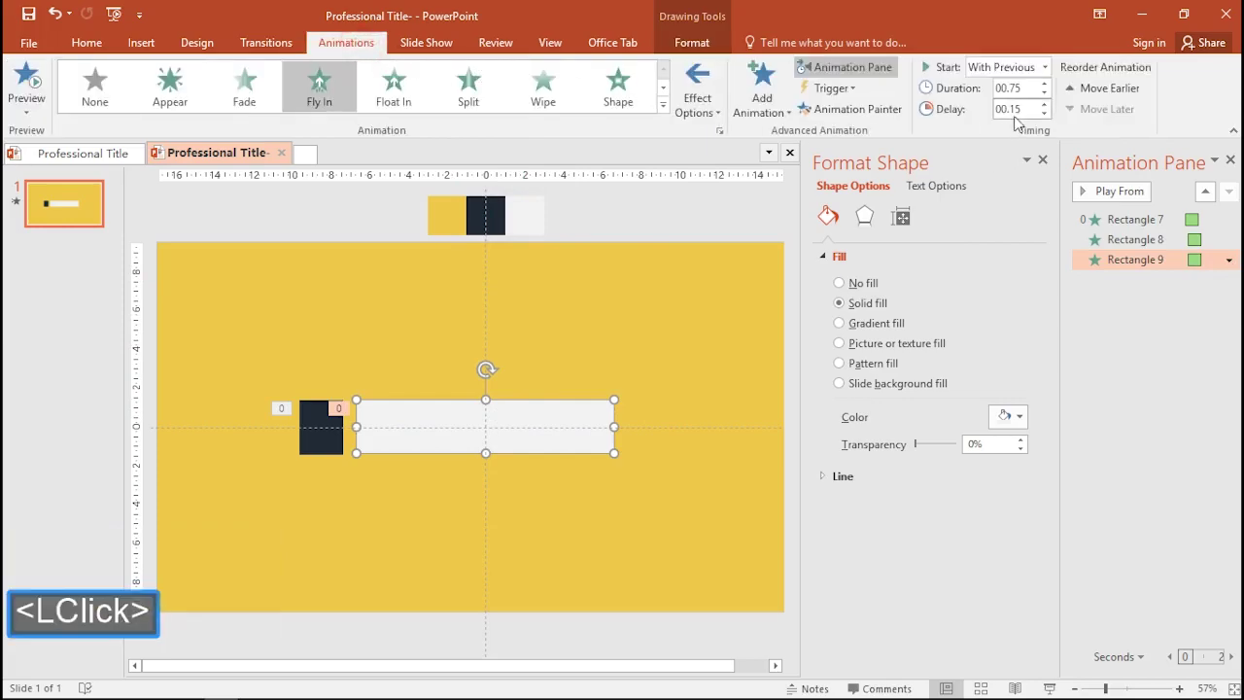
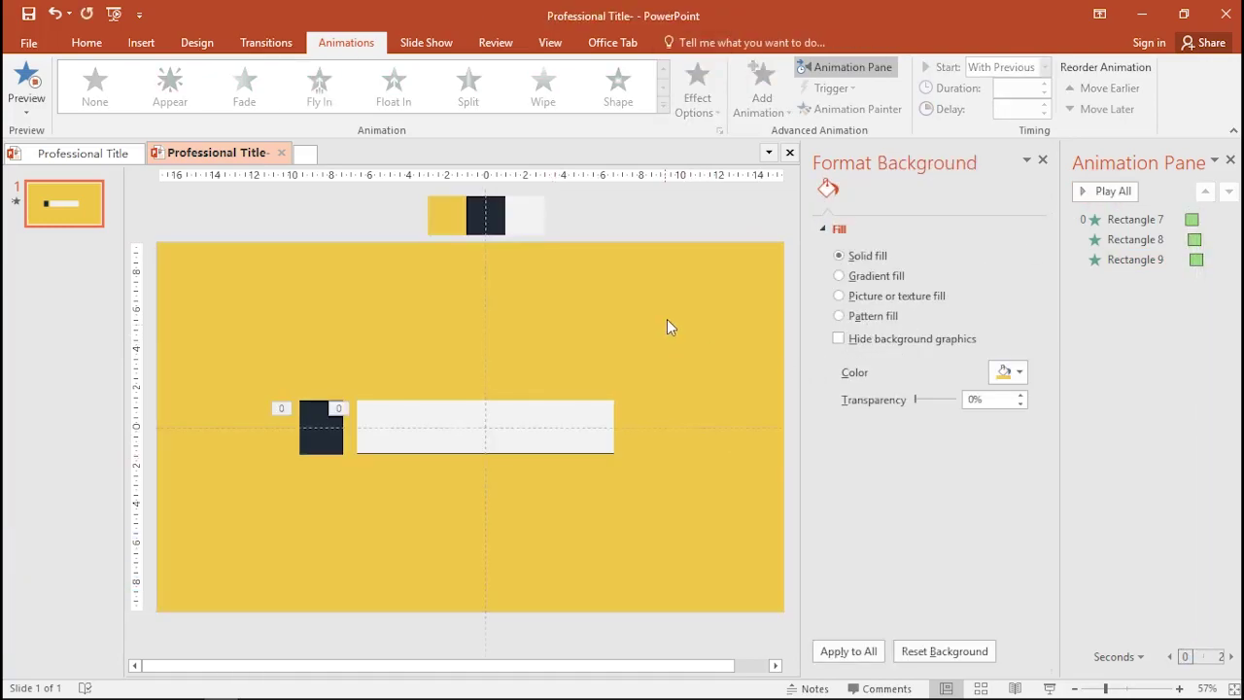
{"action": "left_click", "coordinate": [699, 311]}
{"action": "left_click", "coordinate": [1122, 198]}
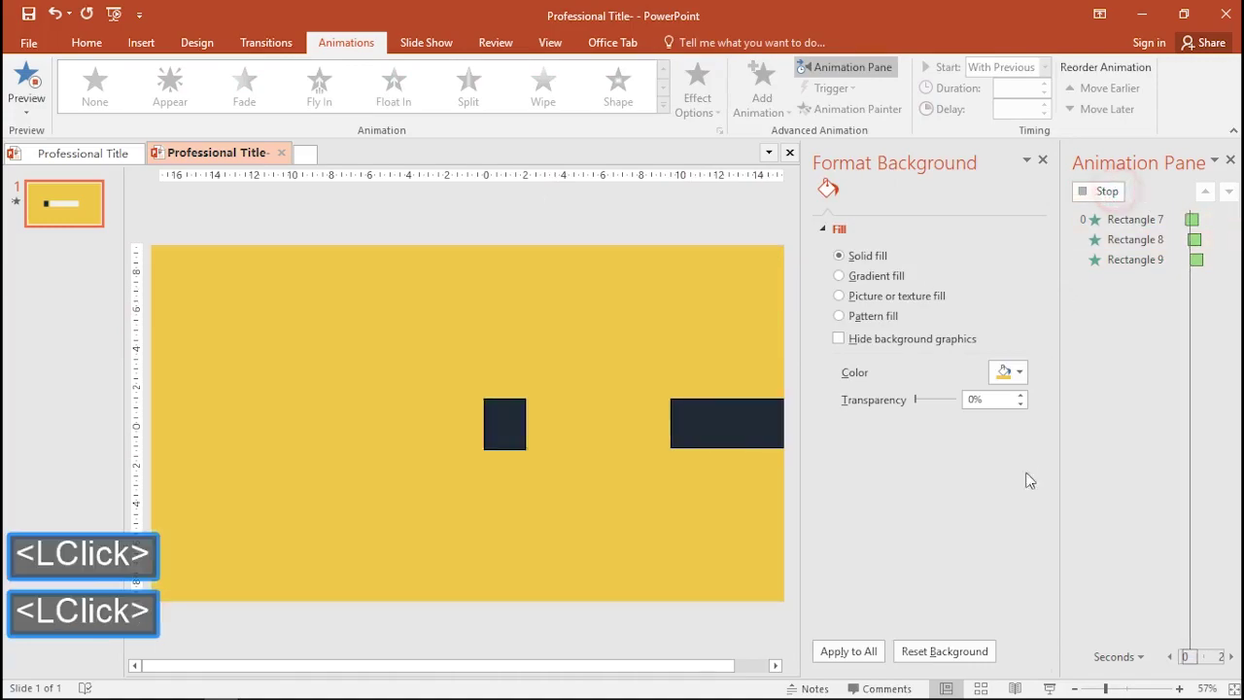
Step: Close Format Background, zoom in on the slide and start a line shape above the bar
{"action": "left_click", "coordinate": [1056, 167]}
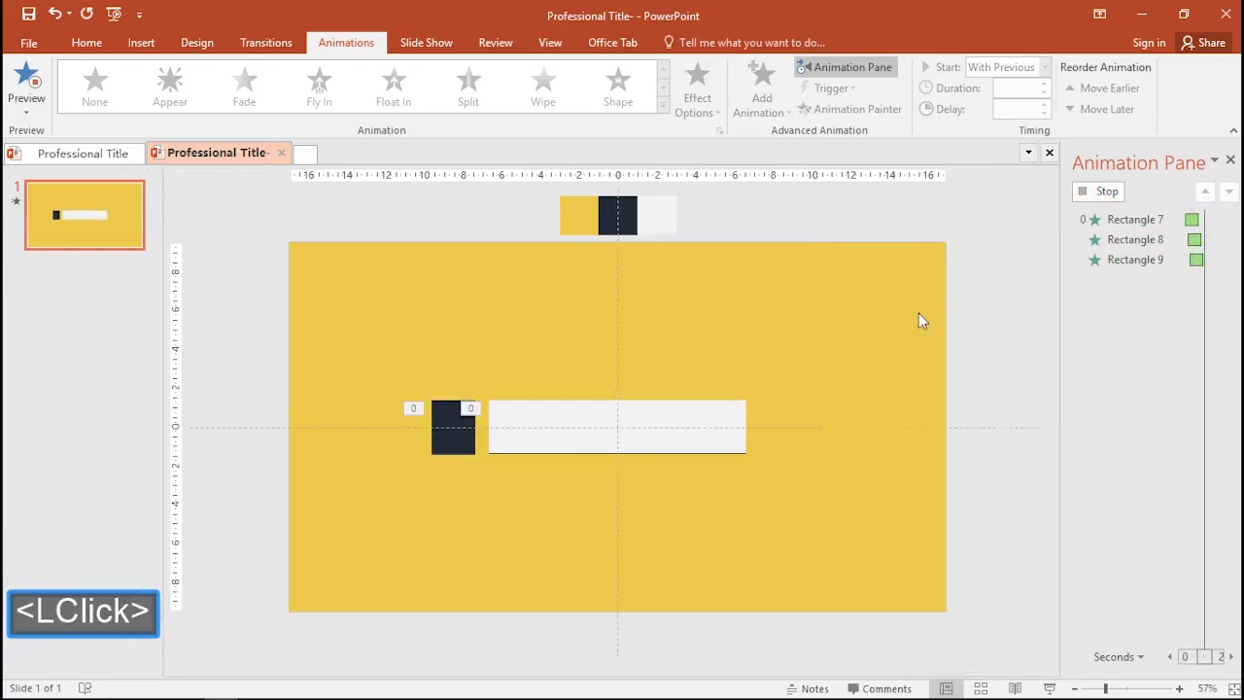
{"action": "left_click", "coordinate": [697, 434]}
{"action": "left_click", "coordinate": [1126, 676]}
{"action": "left_click", "coordinate": [811, 608]}
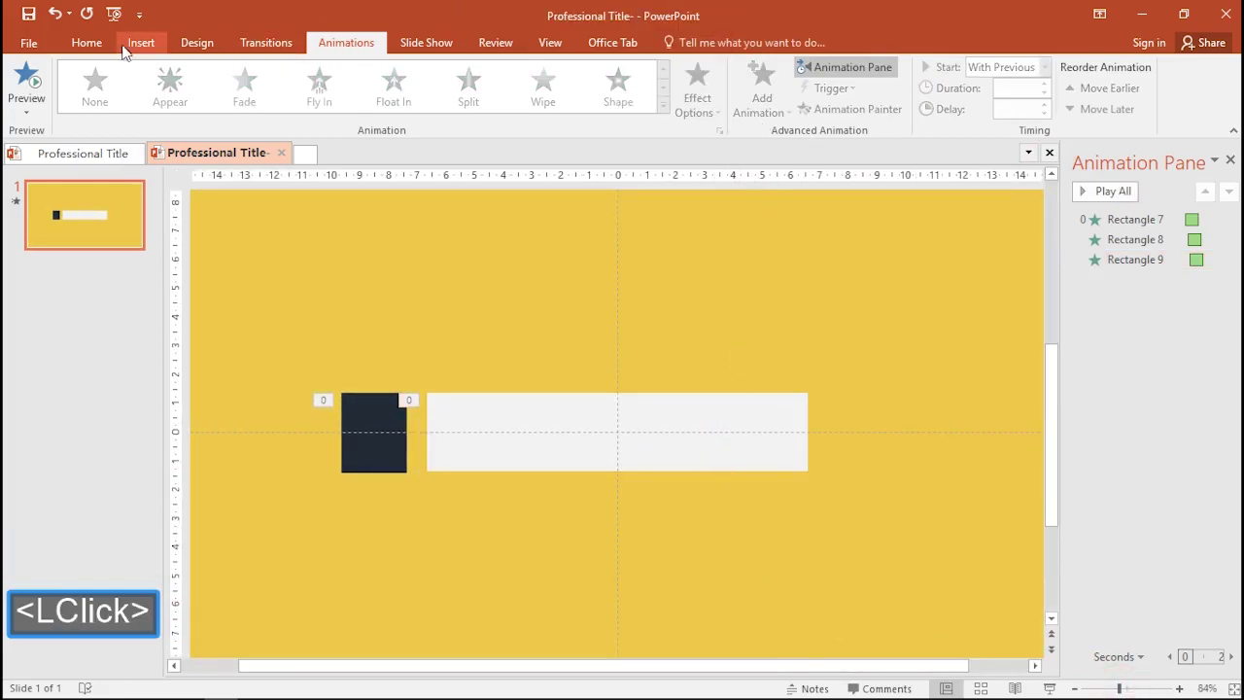
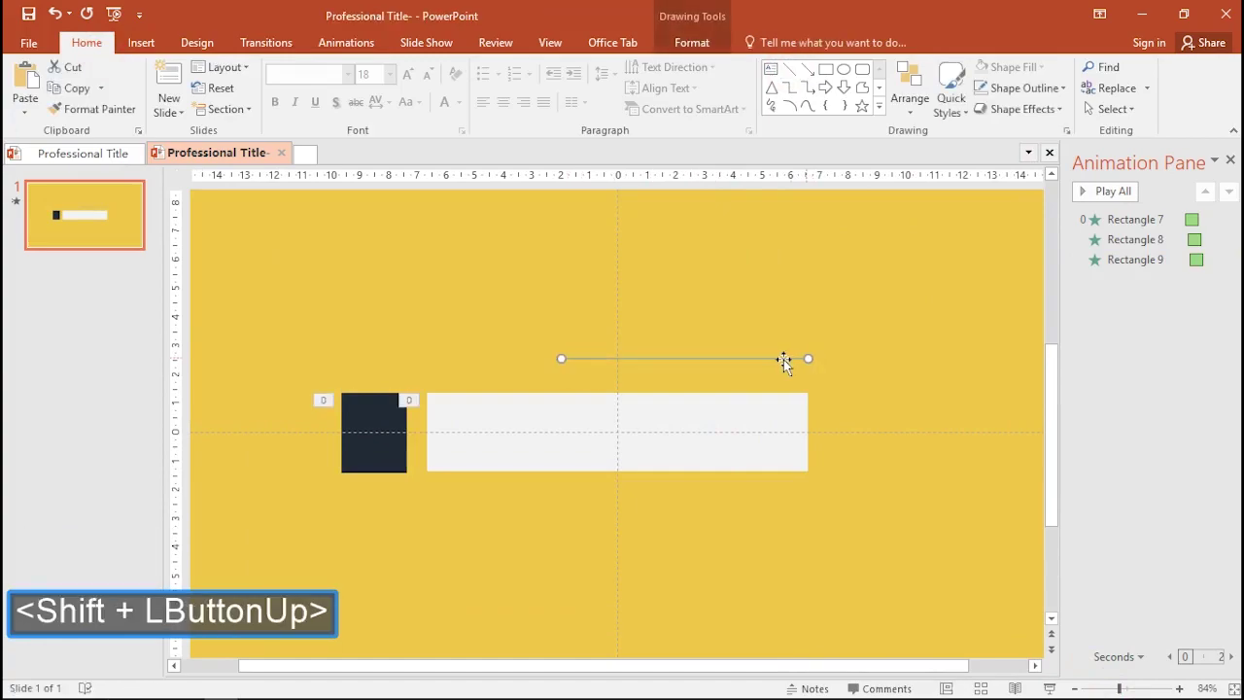
Step: Set the new line's Shape Outline to white and bring up its detailed Line formatting
{"action": "left_click", "coordinate": [785, 365]}
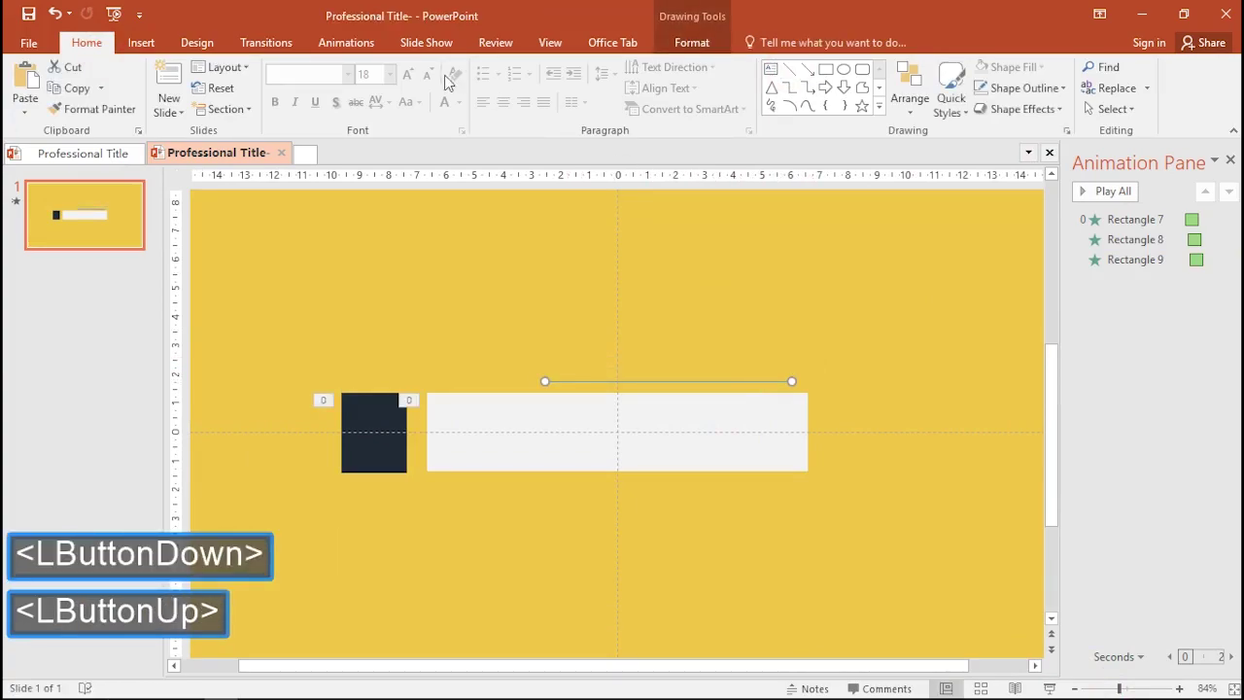
{"action": "left_click", "coordinate": [684, 50]}
{"action": "left_click", "coordinate": [478, 98]}
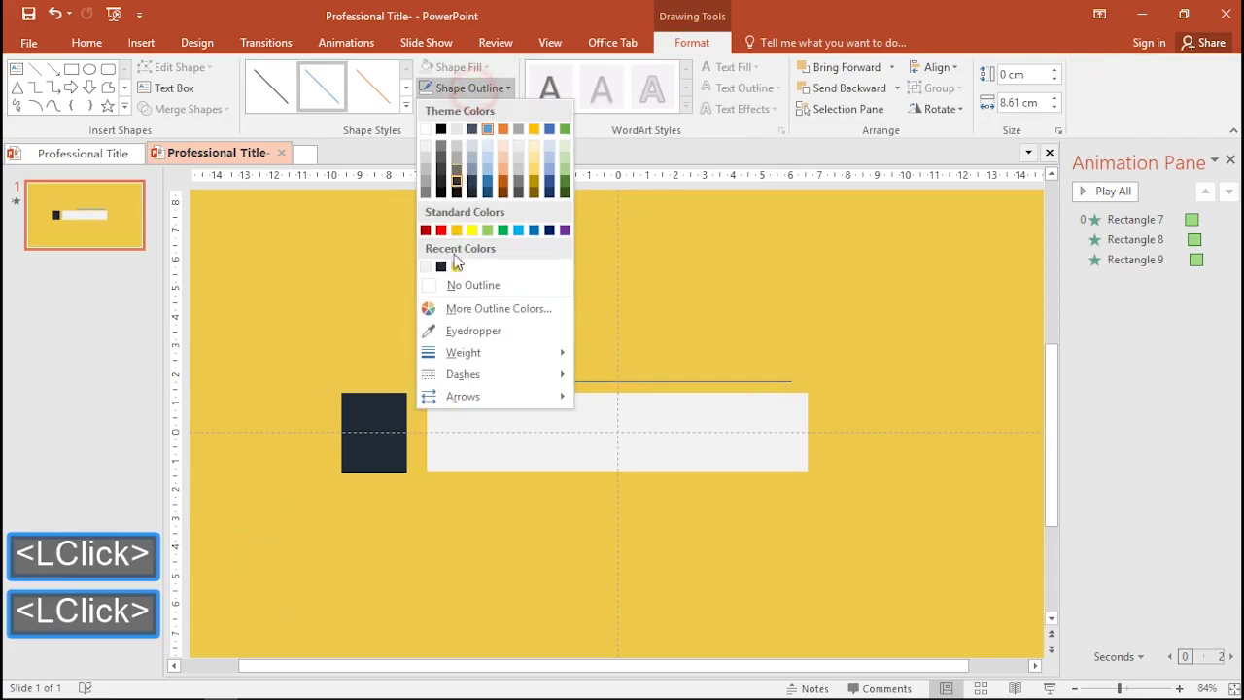
{"action": "left_click", "coordinate": [470, 362]}
{"action": "left_click", "coordinate": [660, 548]}
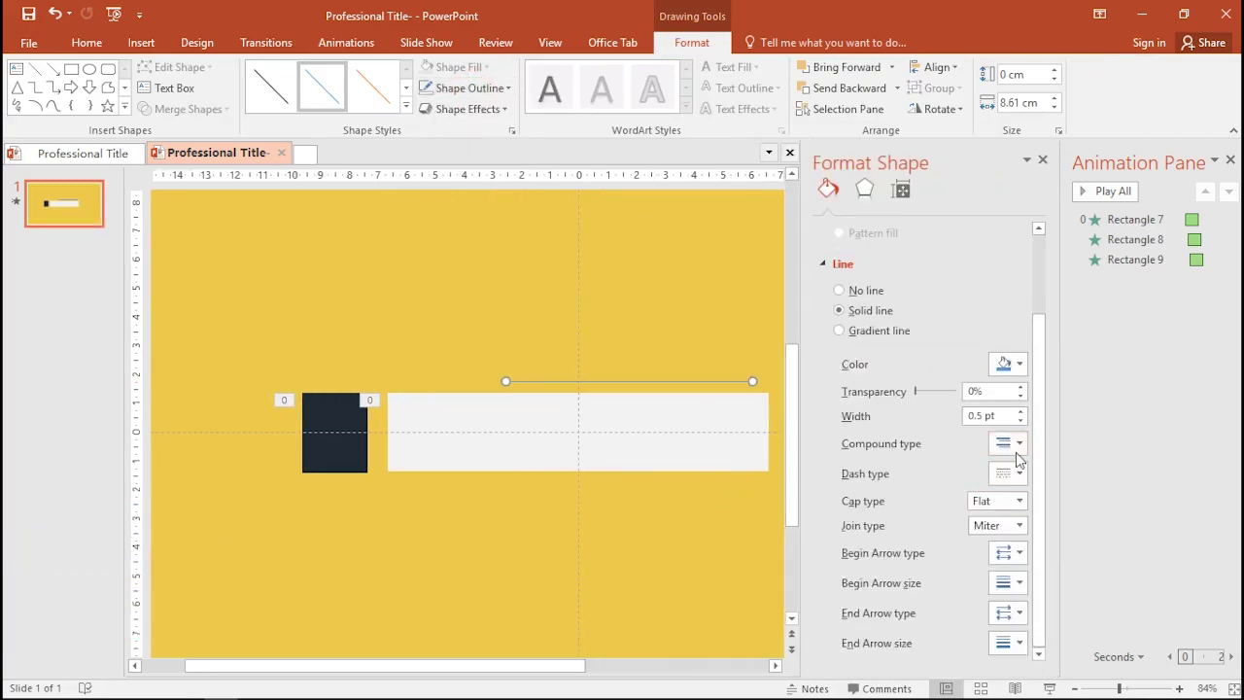
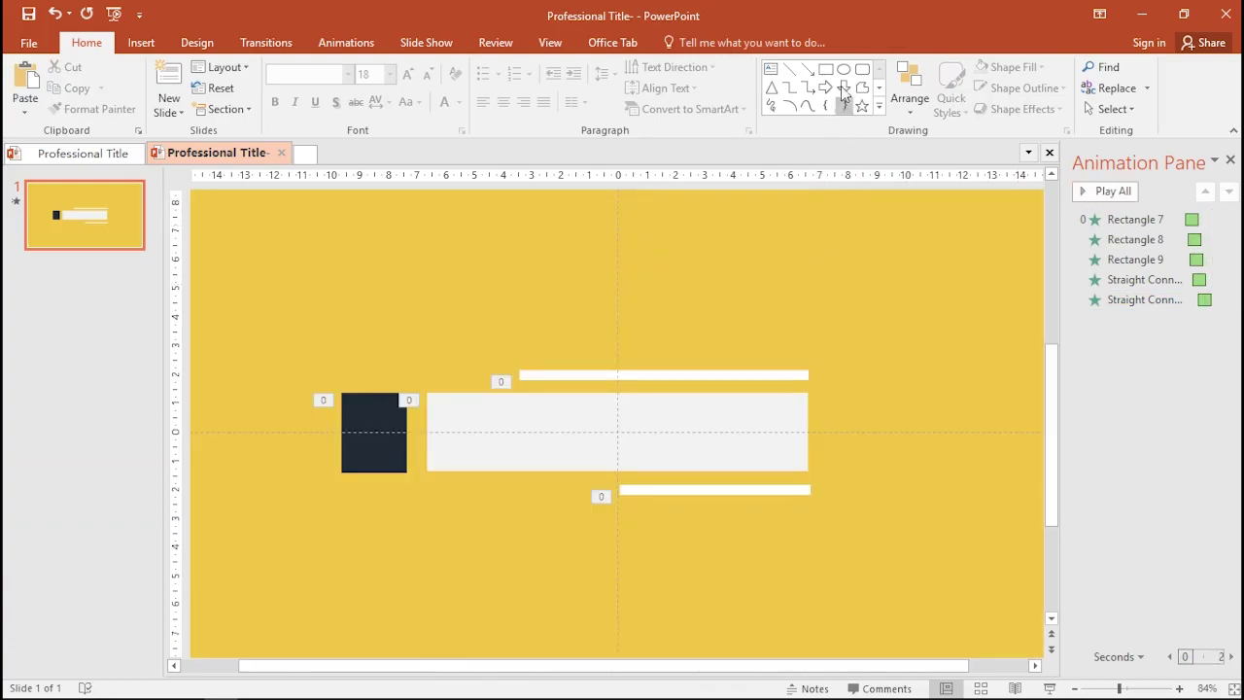
Step: Add a PROFESSIONAL TITLE text box in Aller 36 pt bold inside the light block
{"action": "left_click", "coordinate": [779, 81]}
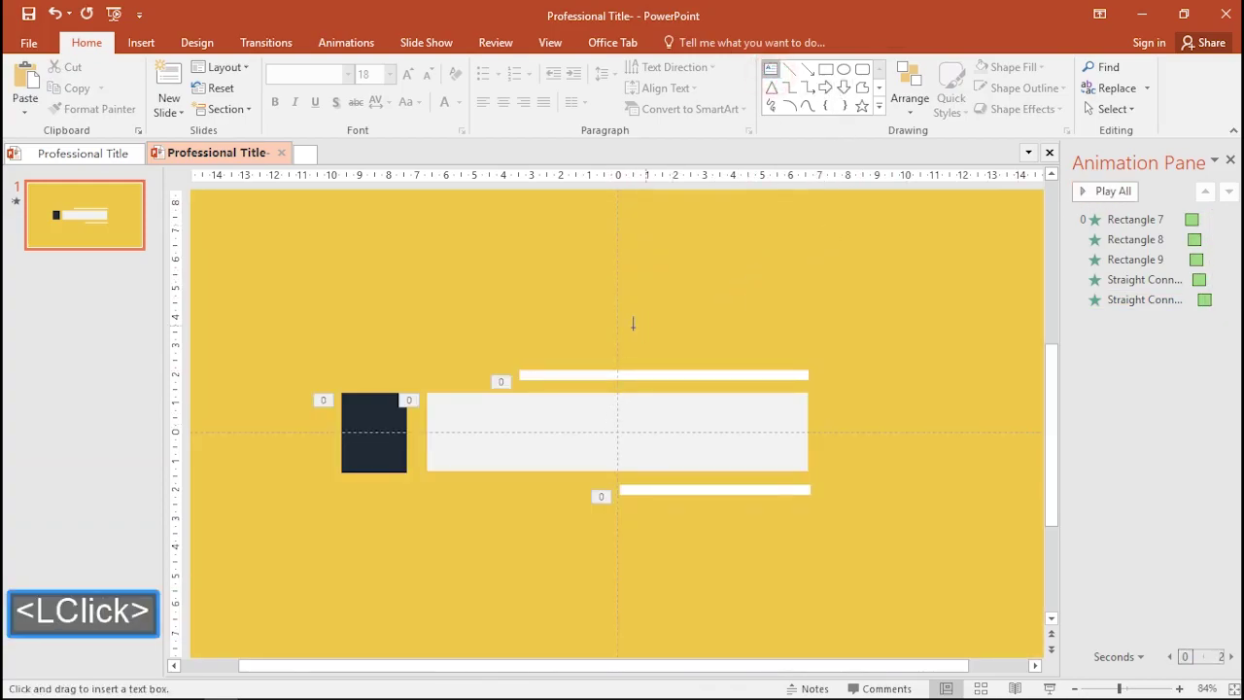
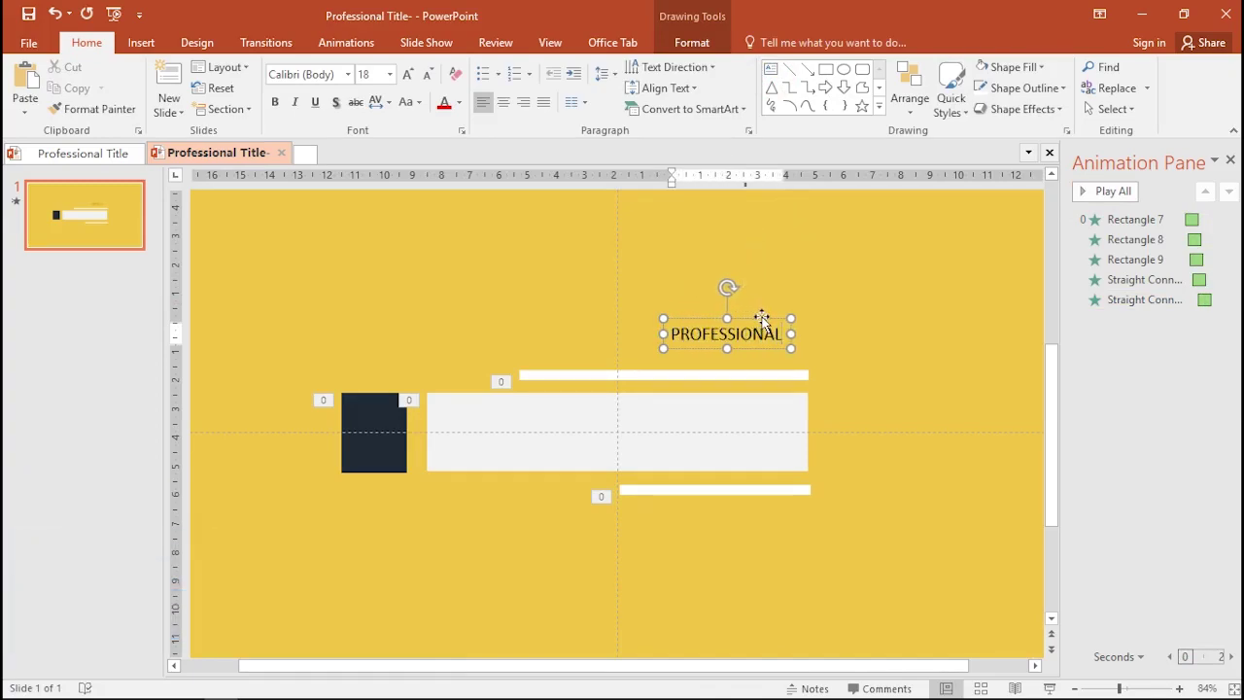
{"action": "type", "text": "title"}
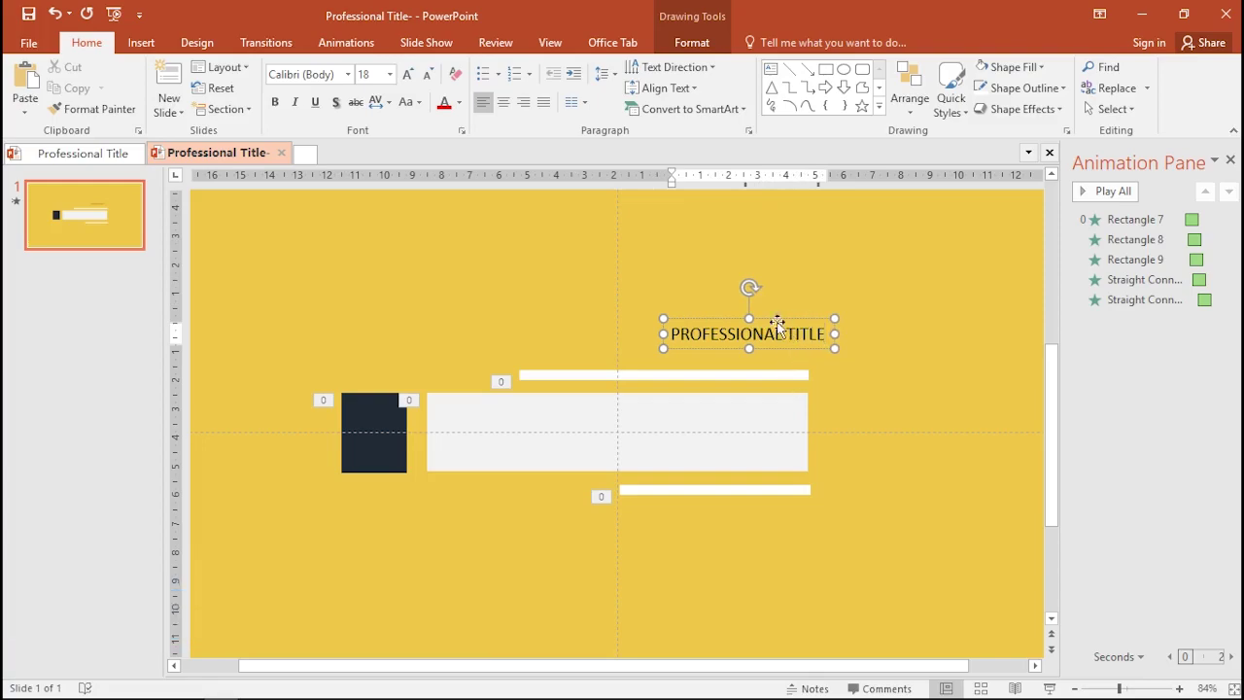
{"action": "left_click", "coordinate": [780, 321]}
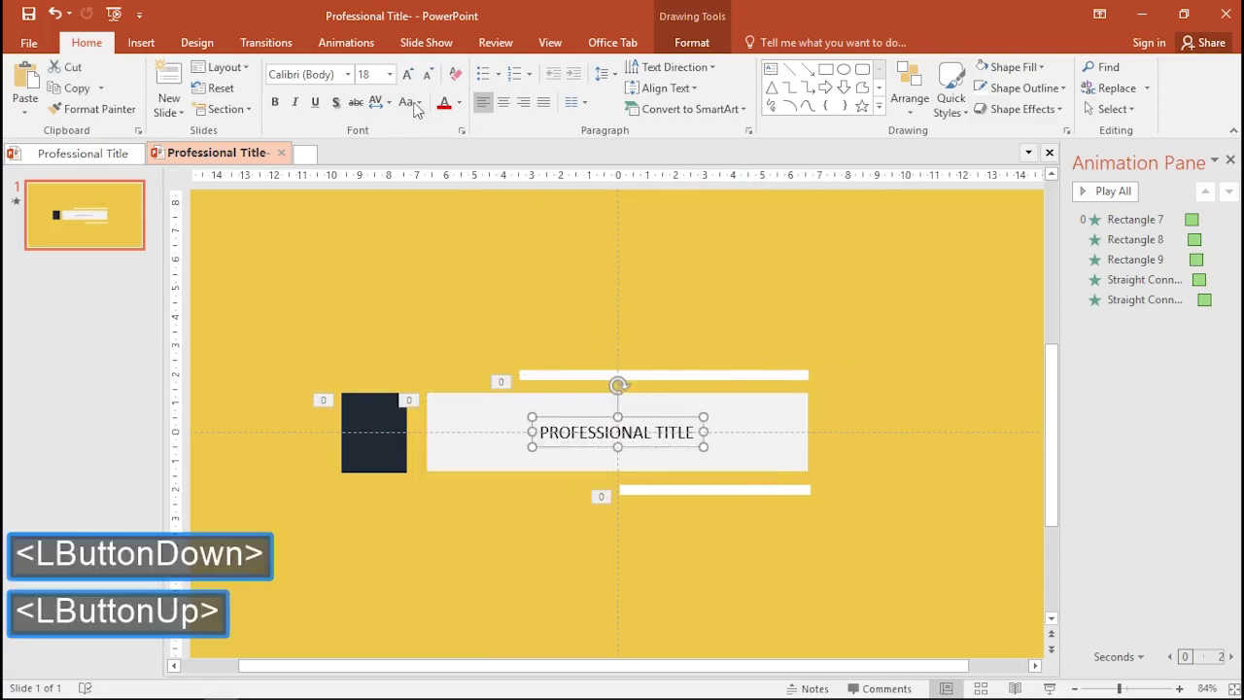
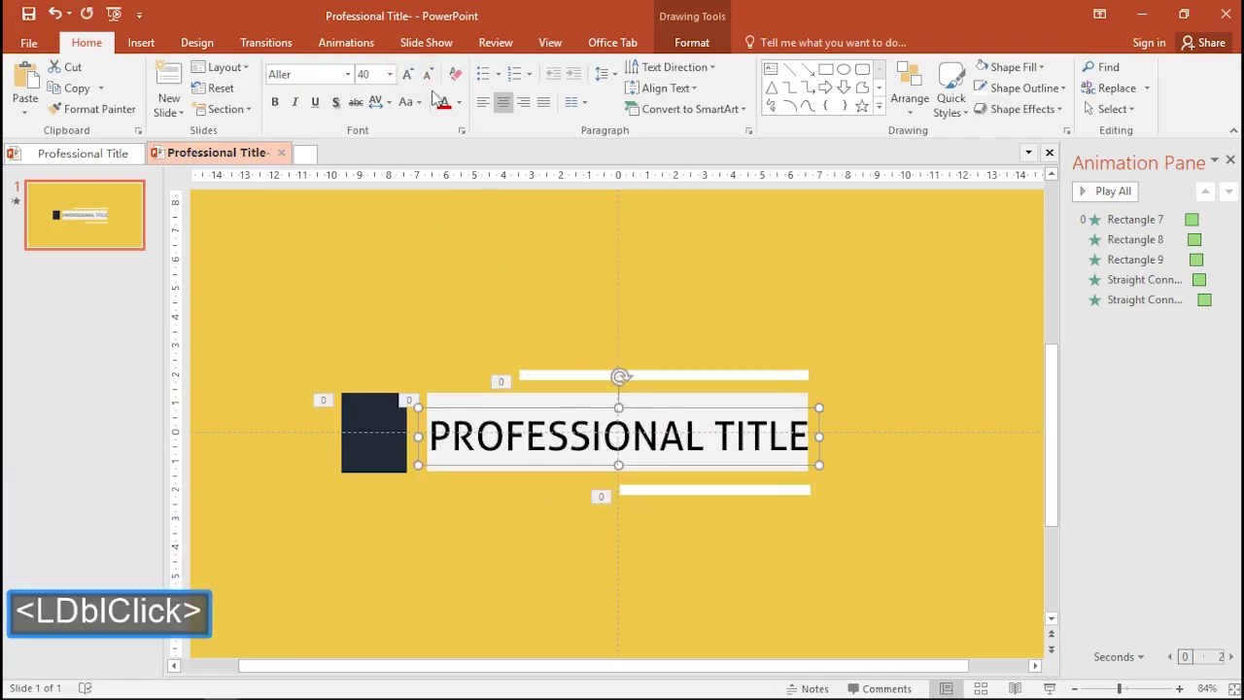
{"action": "double_click", "coordinate": [432, 85]}
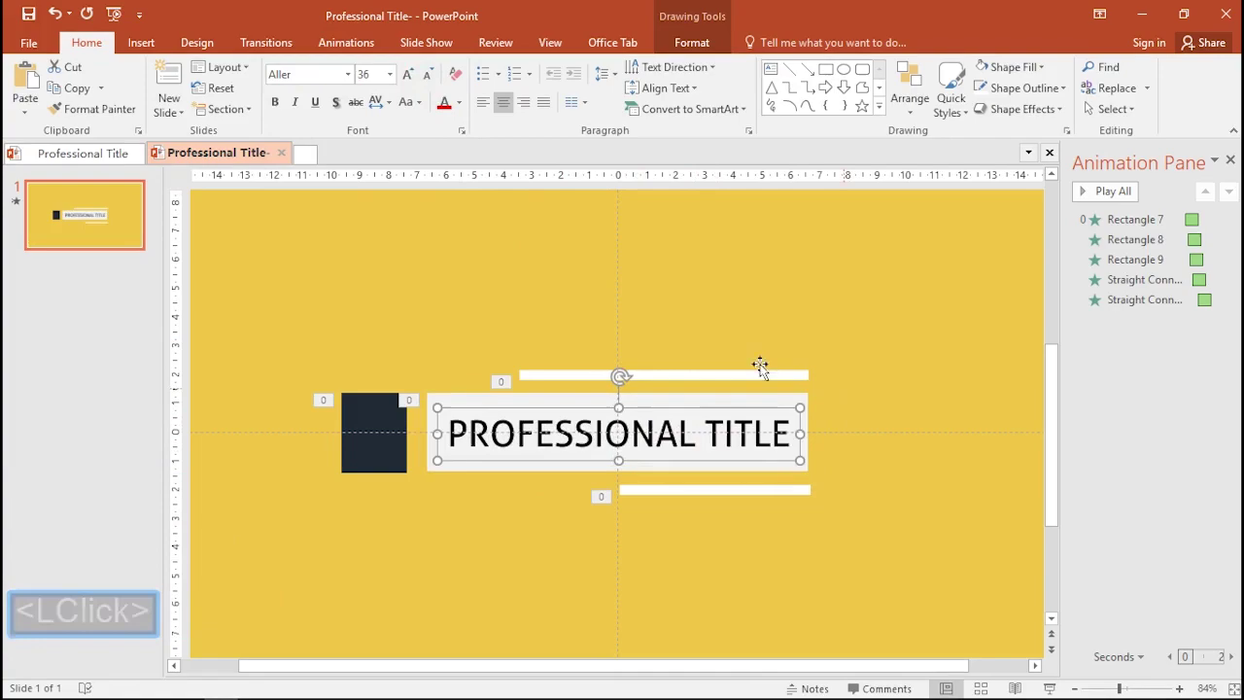
{"action": "left_click", "coordinate": [287, 107]}
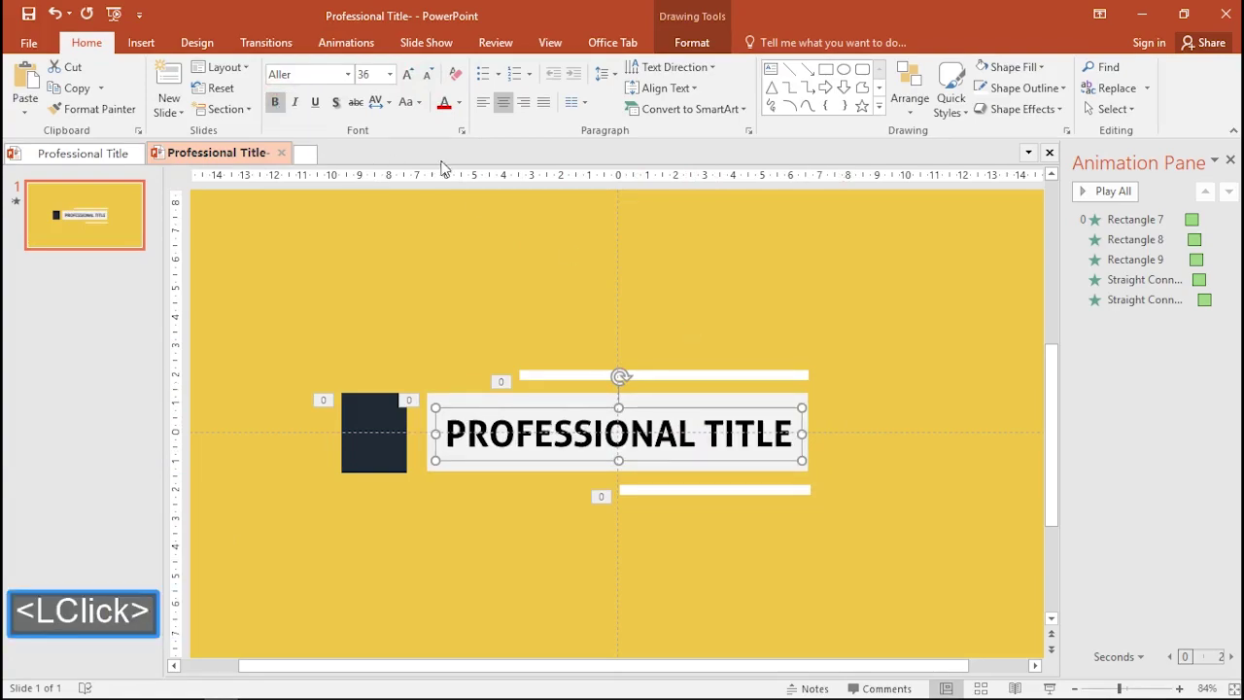
Step: Give the title a Fly In entrance animation
{"action": "left_click", "coordinate": [351, 48]}
{"action": "left_click", "coordinate": [341, 91]}
{"action": "left_click", "coordinate": [682, 86]}
{"action": "left_click", "coordinate": [735, 246]}
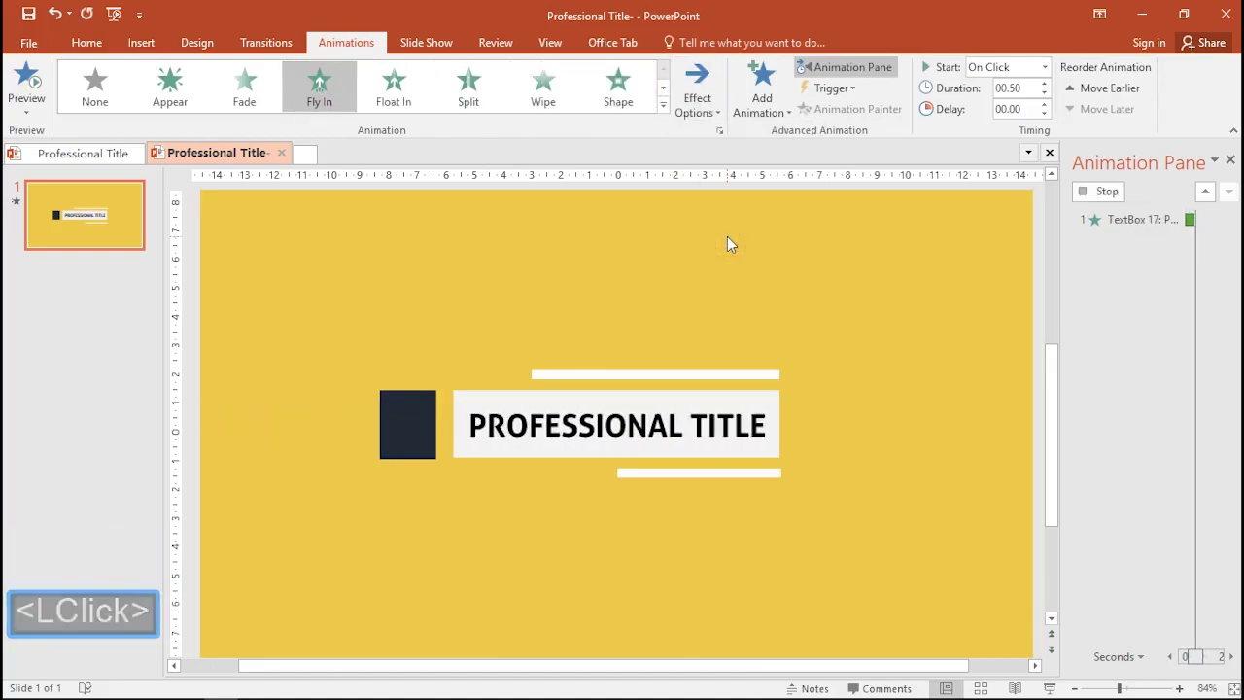
Step: Trim the title font size to 34 pt and nudge the text box into place
{"action": "left_click", "coordinate": [104, 52]}
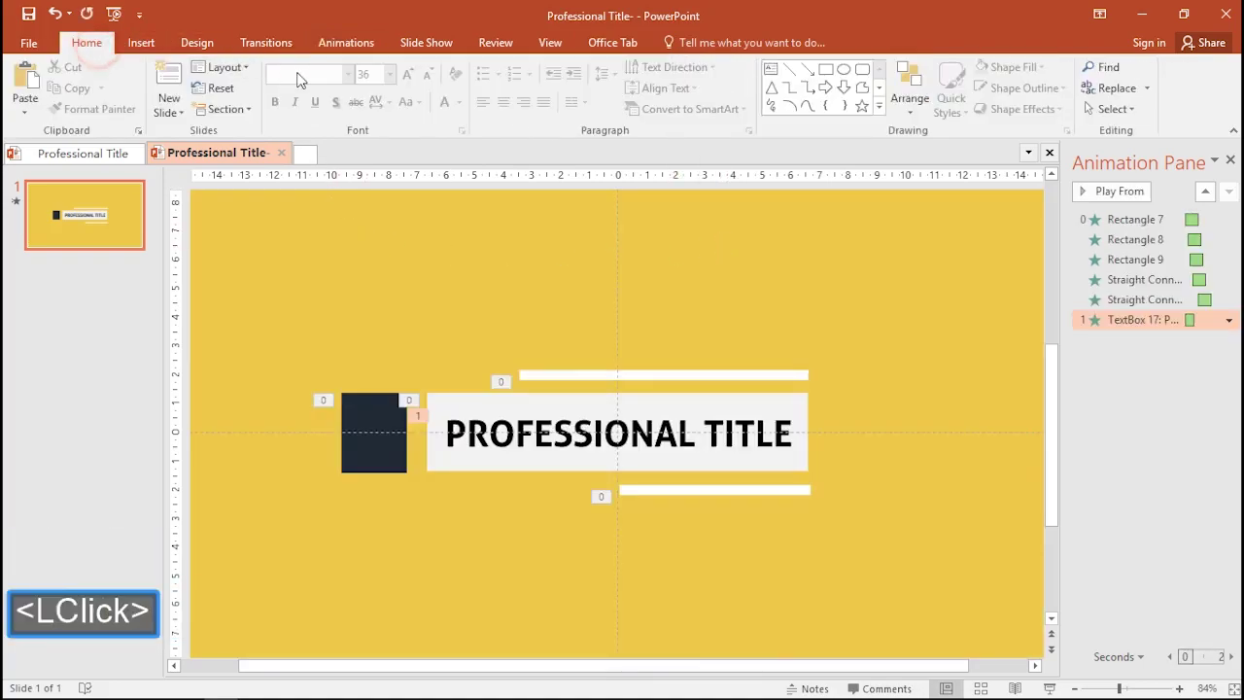
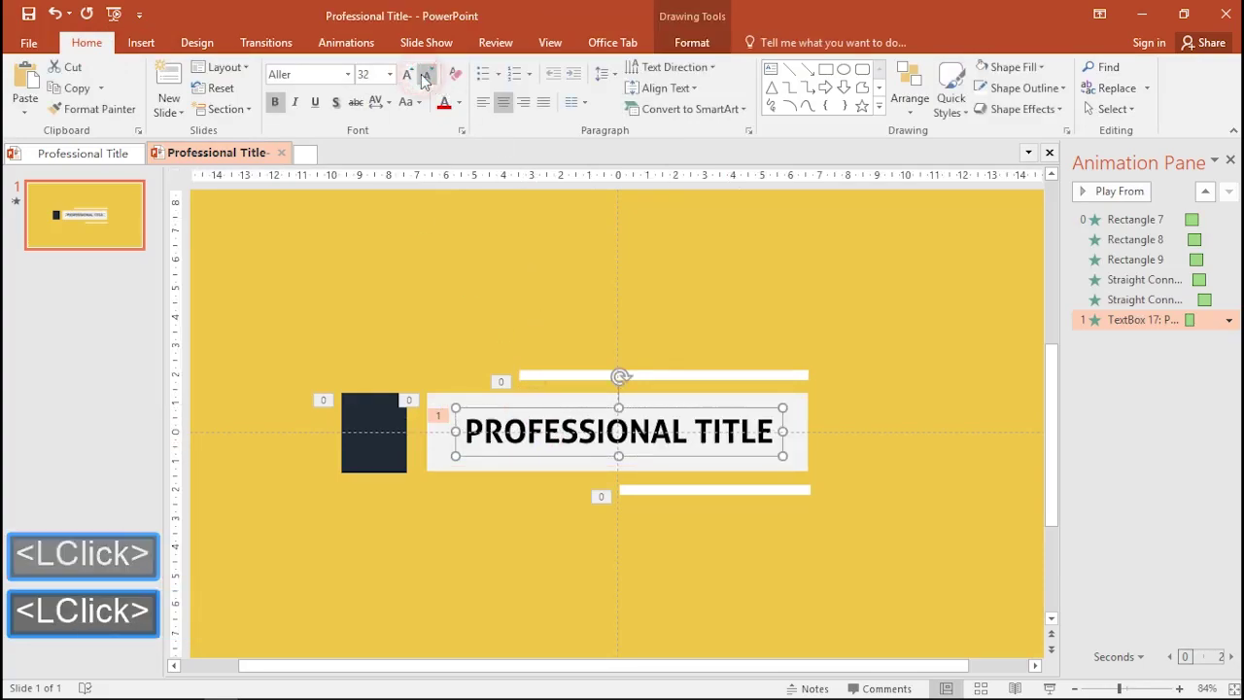
{"action": "left_click", "coordinate": [377, 79]}
{"action": "type", "text": "34"}
{"action": "key", "text": "Return"}
{"action": "key", "text": "Down"}
{"action": "key", "text": "Up"}
{"action": "key", "text": "Left"}
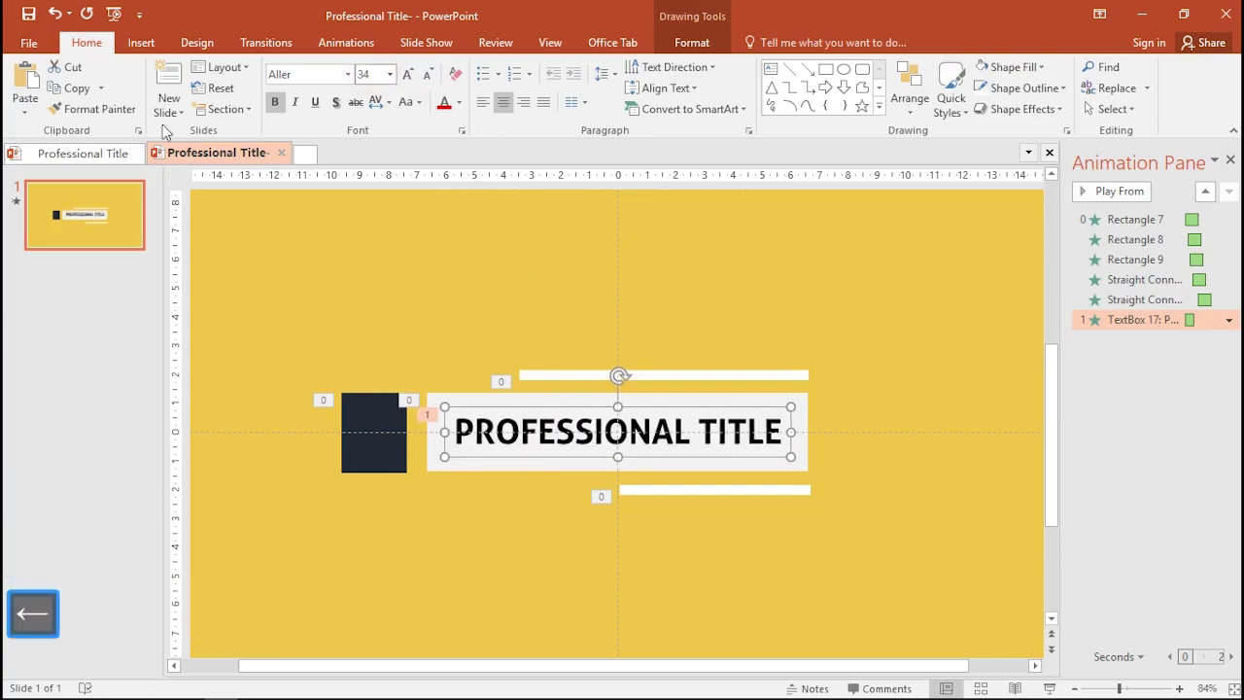
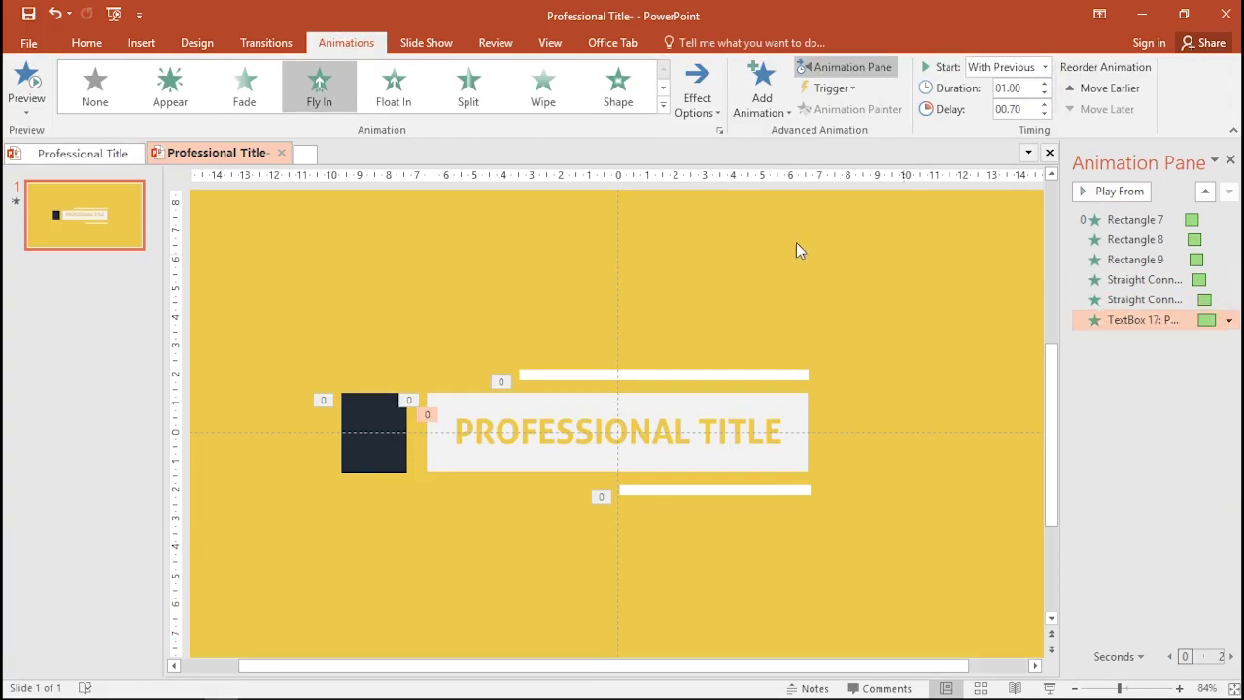
{"action": "left_click", "coordinate": [852, 260]}
{"action": "left_click", "coordinate": [1105, 204]}
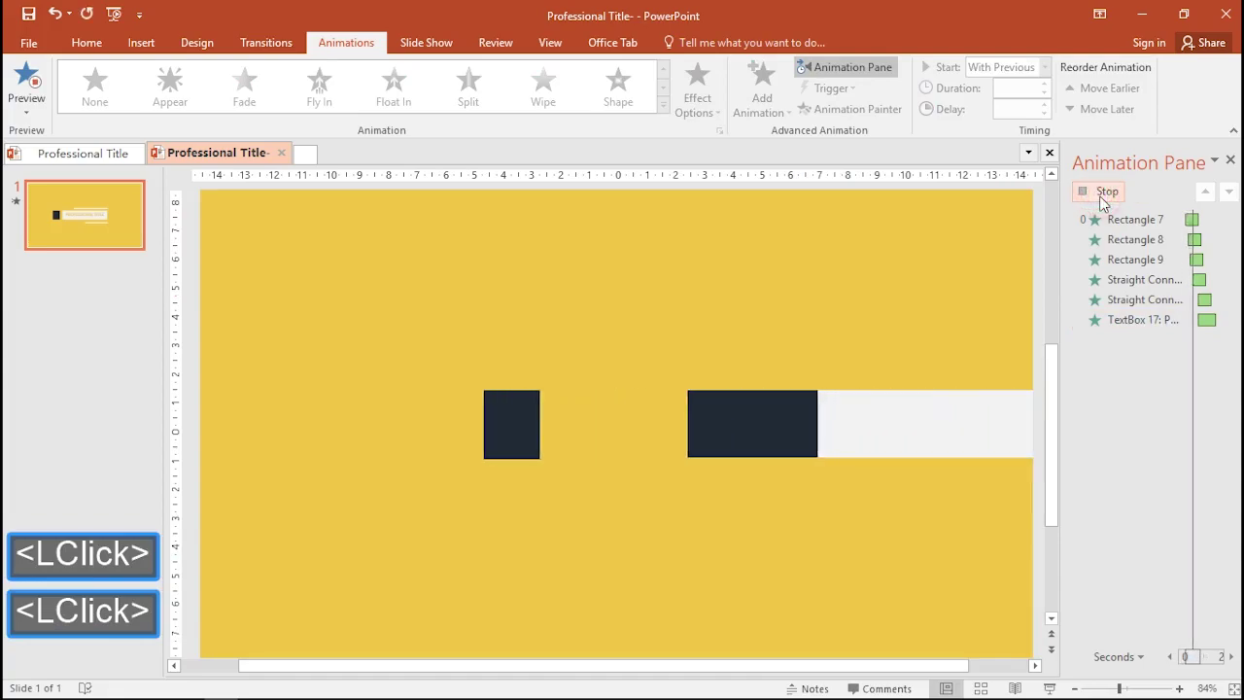
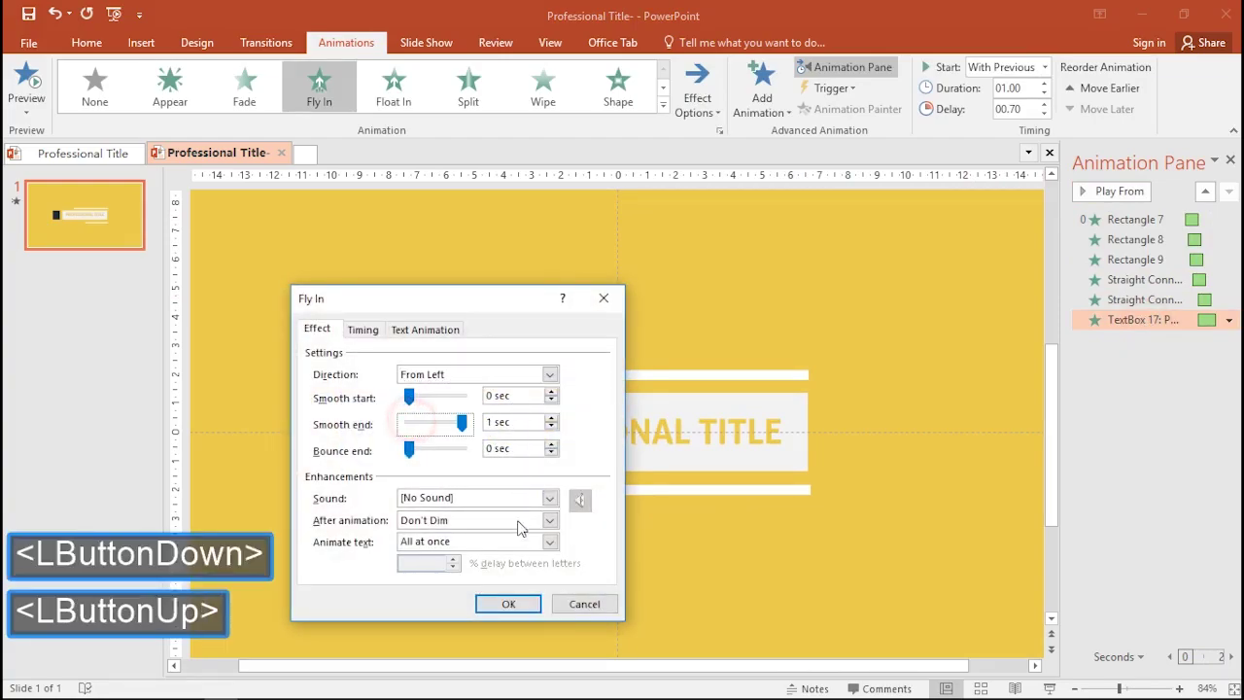
{"action": "left_click", "coordinate": [521, 610]}
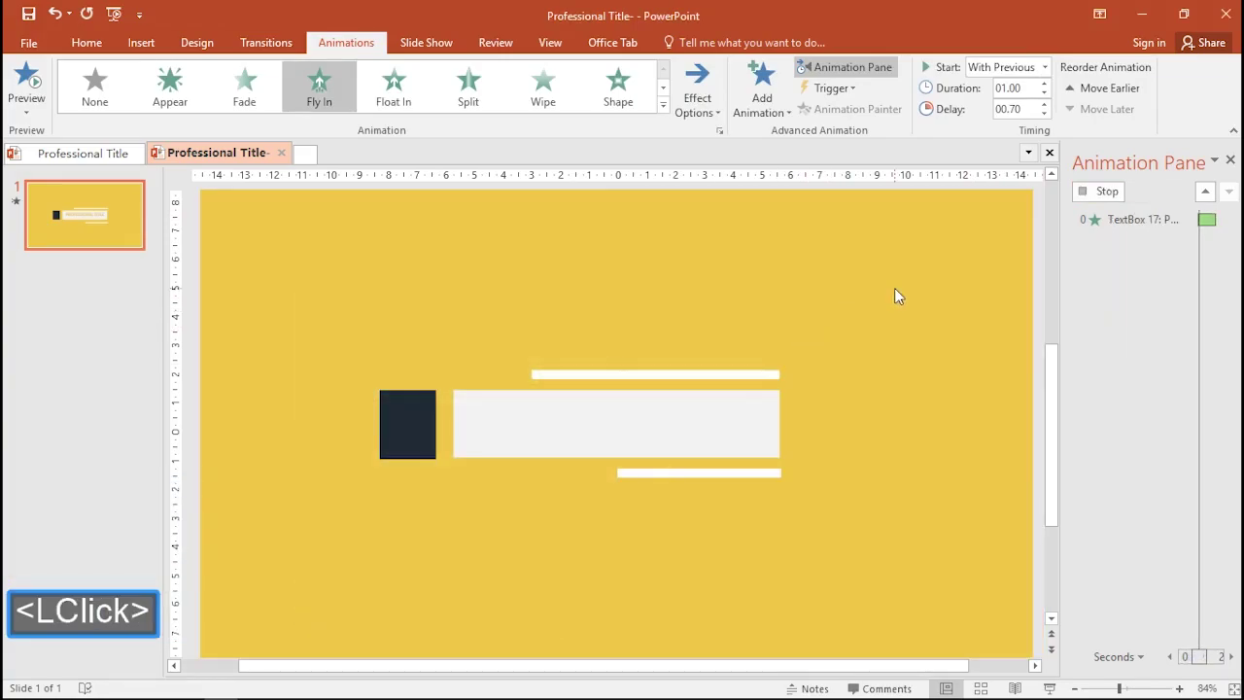
{"action": "double_click", "coordinate": [904, 293]}
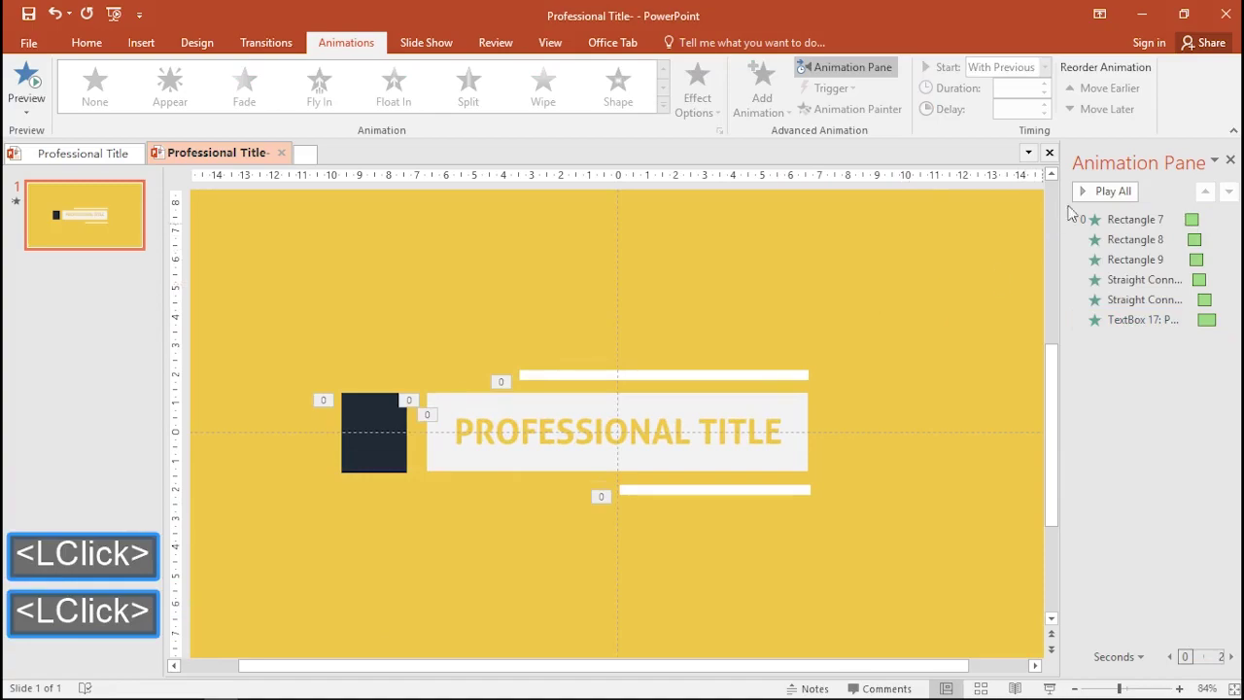
{"action": "left_click", "coordinate": [1110, 193]}
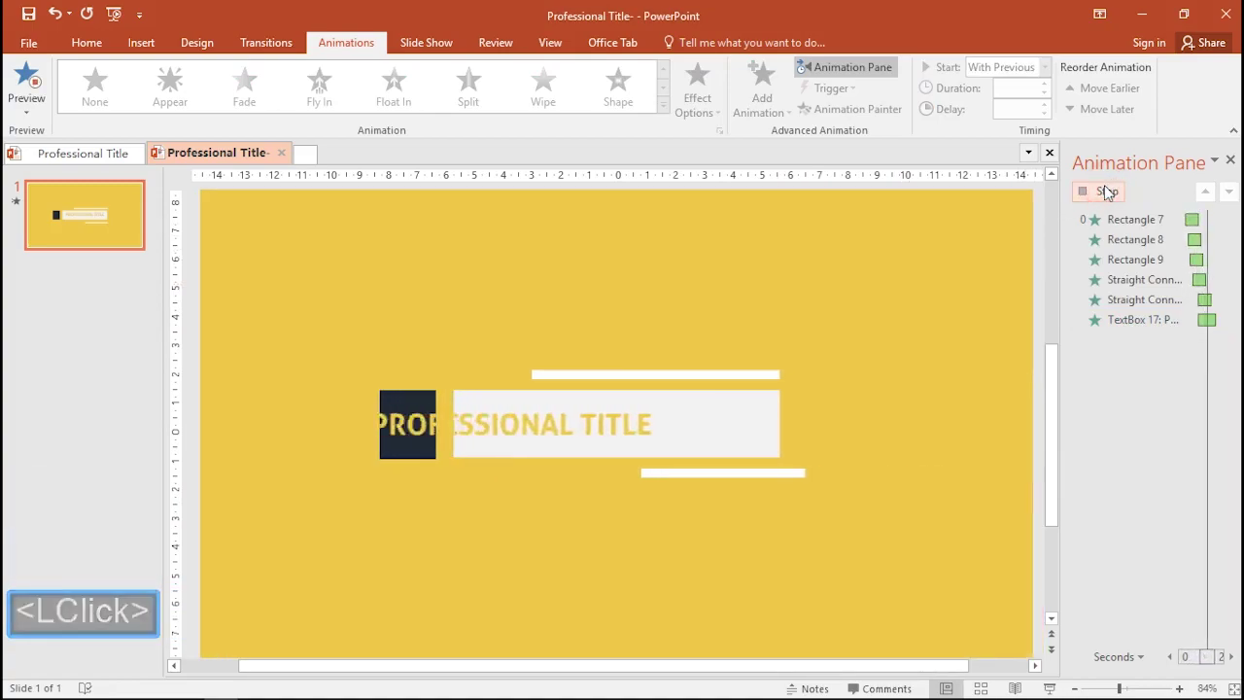
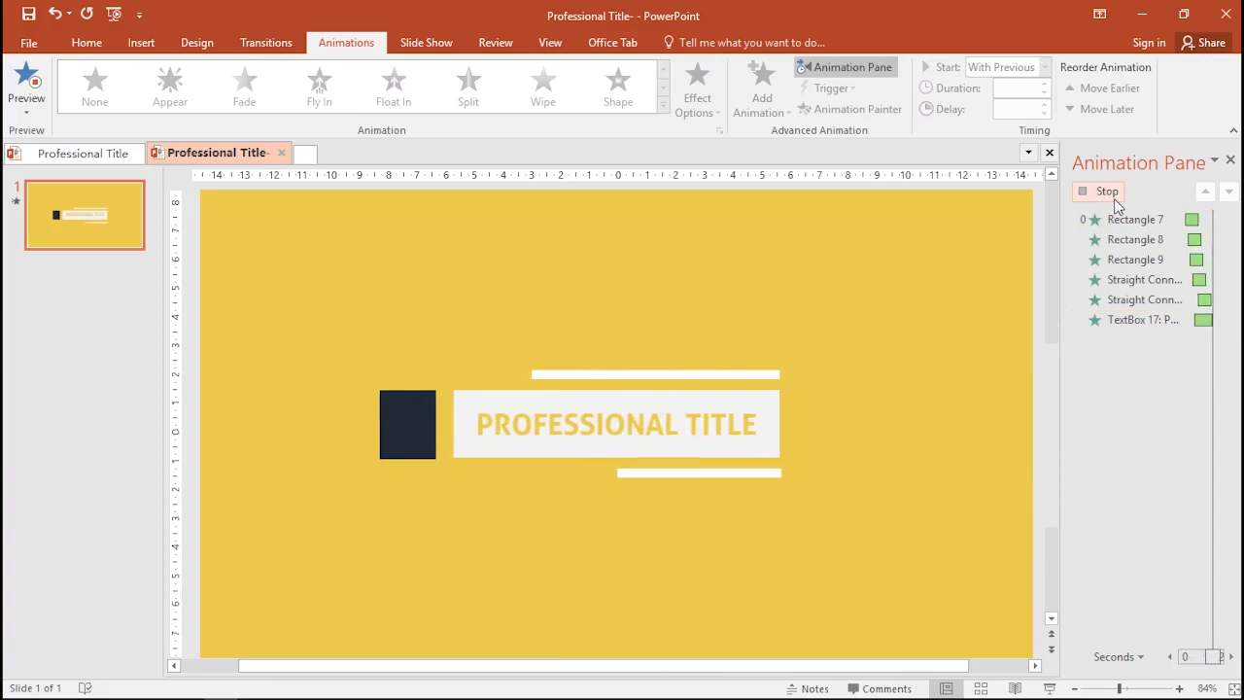
{"action": "left_click", "coordinate": [559, 346]}
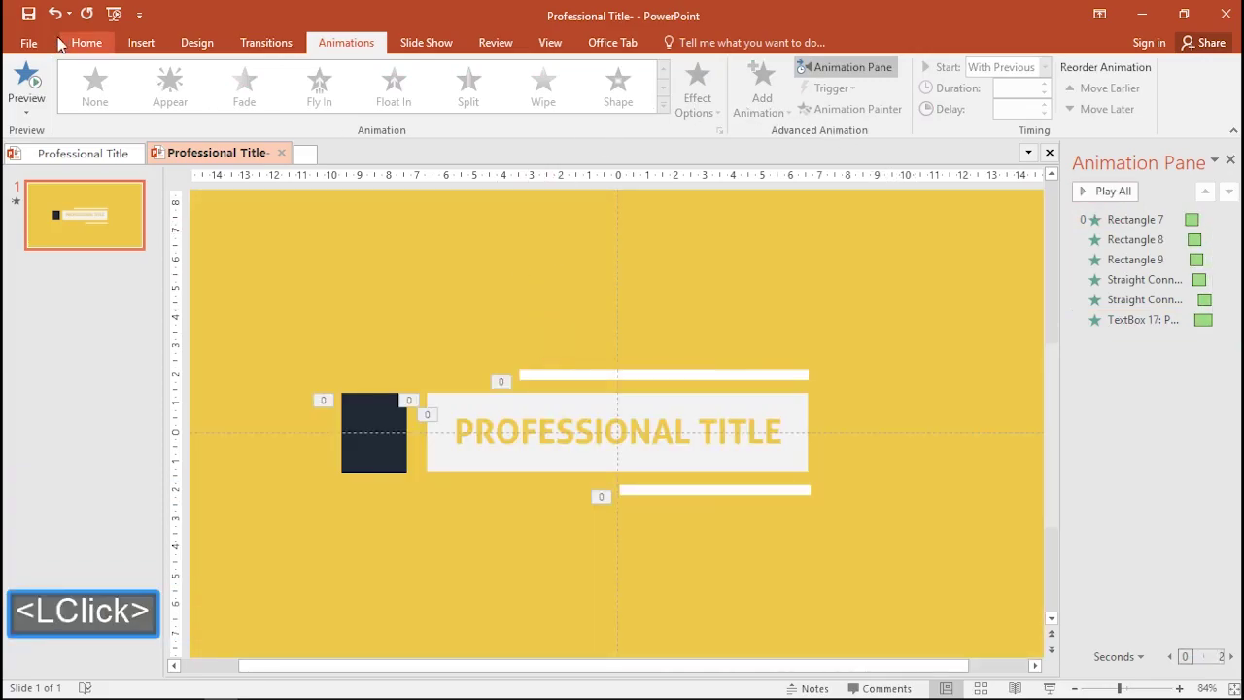
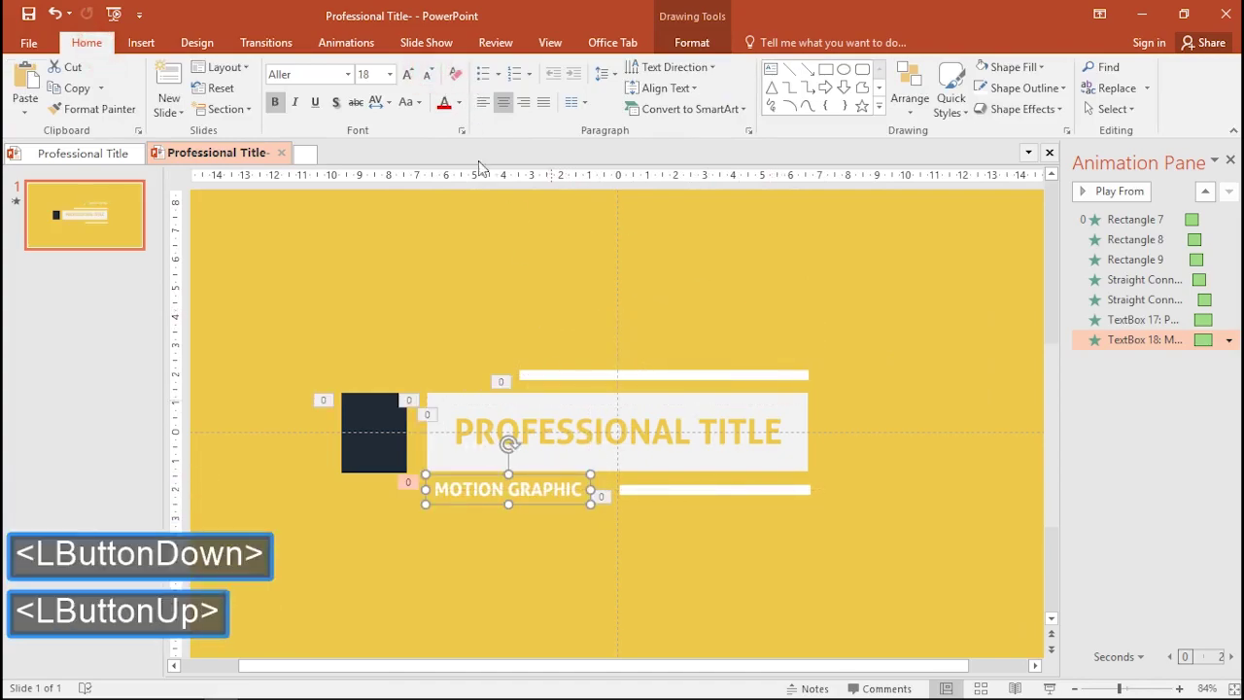
Step: Set the subtitle text to 20 pt and move to its animation settings
{"action": "double_click", "coordinate": [412, 82]}
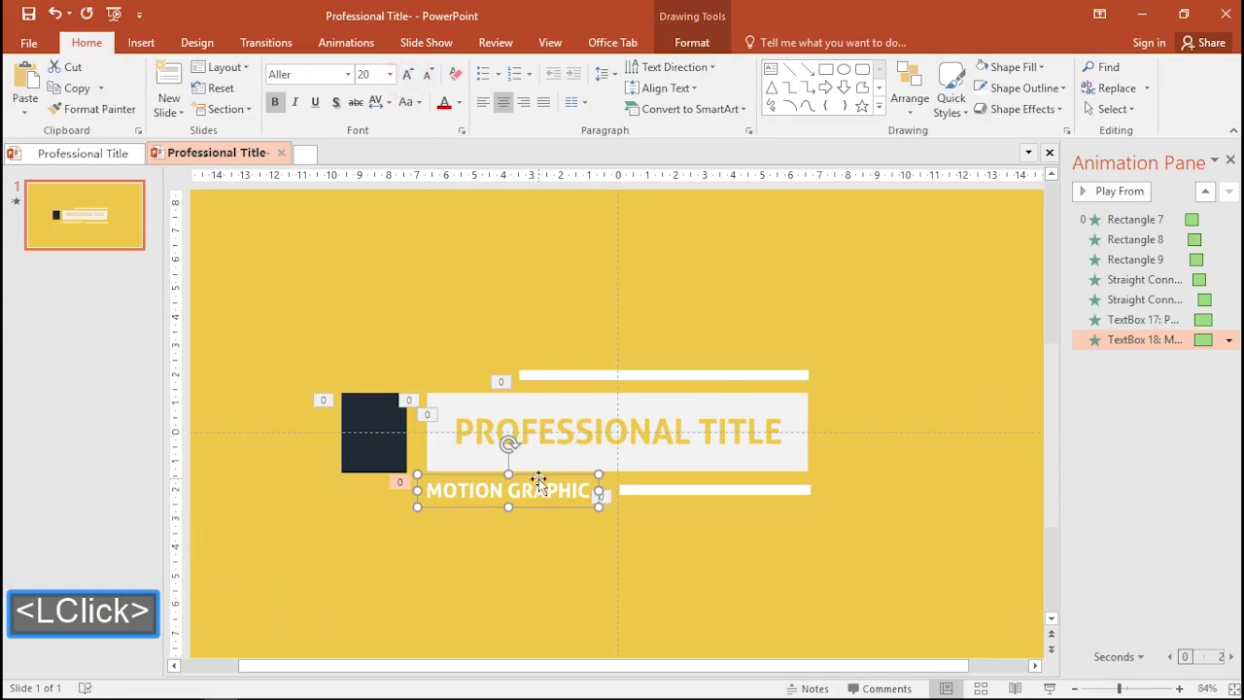
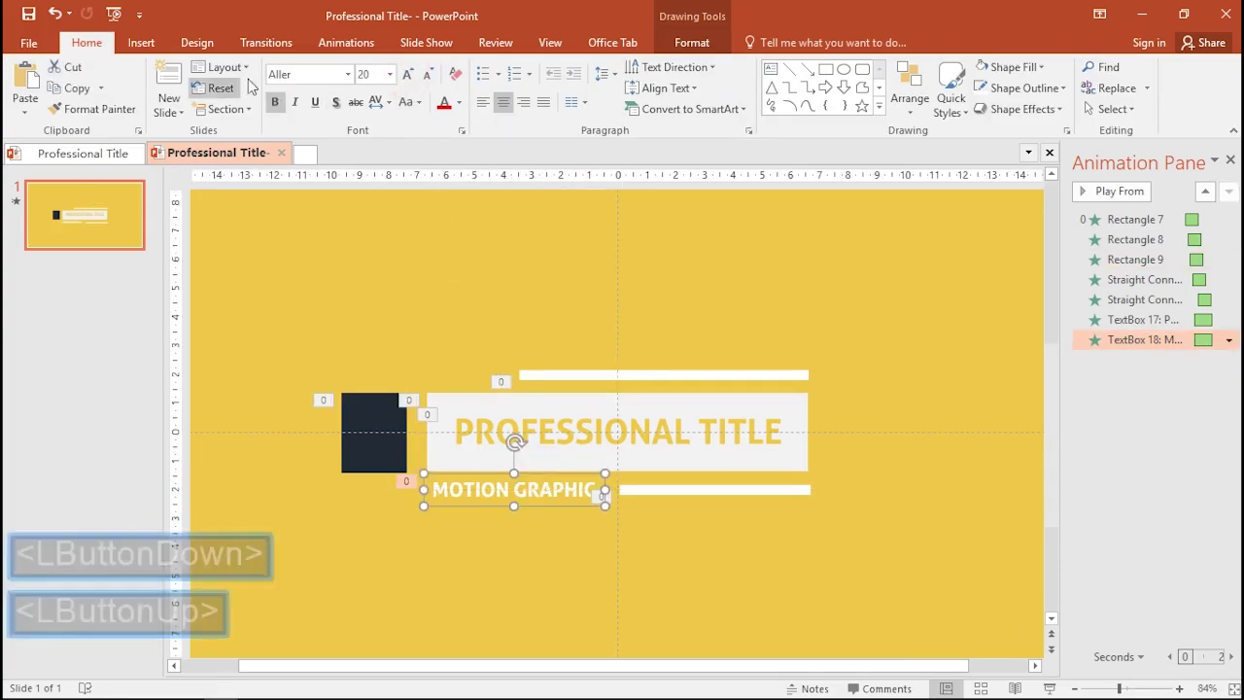
{"action": "left_click", "coordinate": [358, 56]}
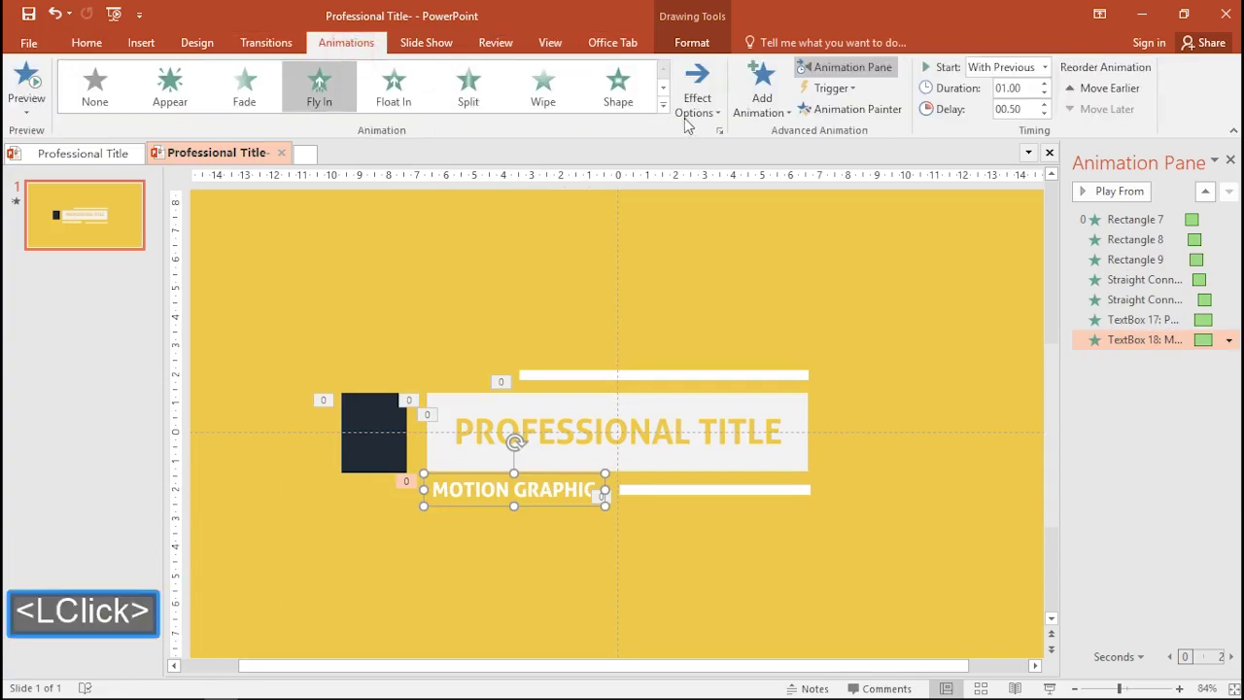
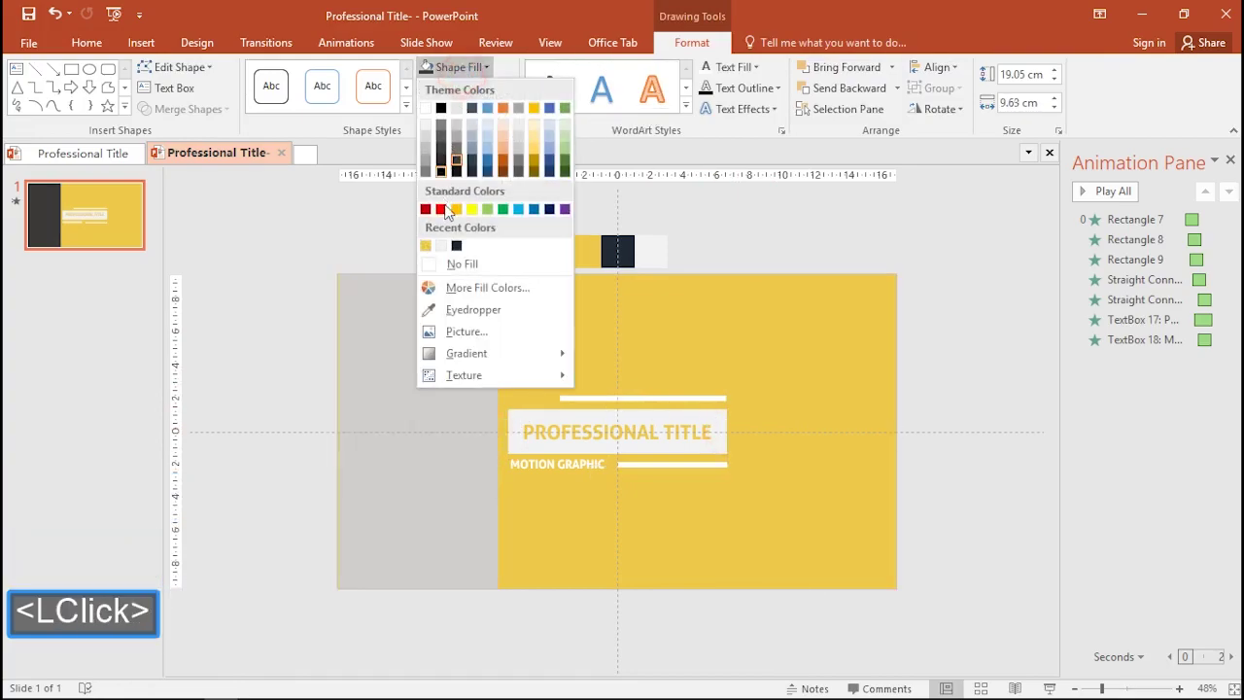
Step: Fill the large left rectangle with the slide's yellow and play all the animations
{"action": "left_click", "coordinate": [436, 255]}
{"action": "left_click", "coordinate": [771, 226]}
{"action": "left_click", "coordinate": [1114, 202]}
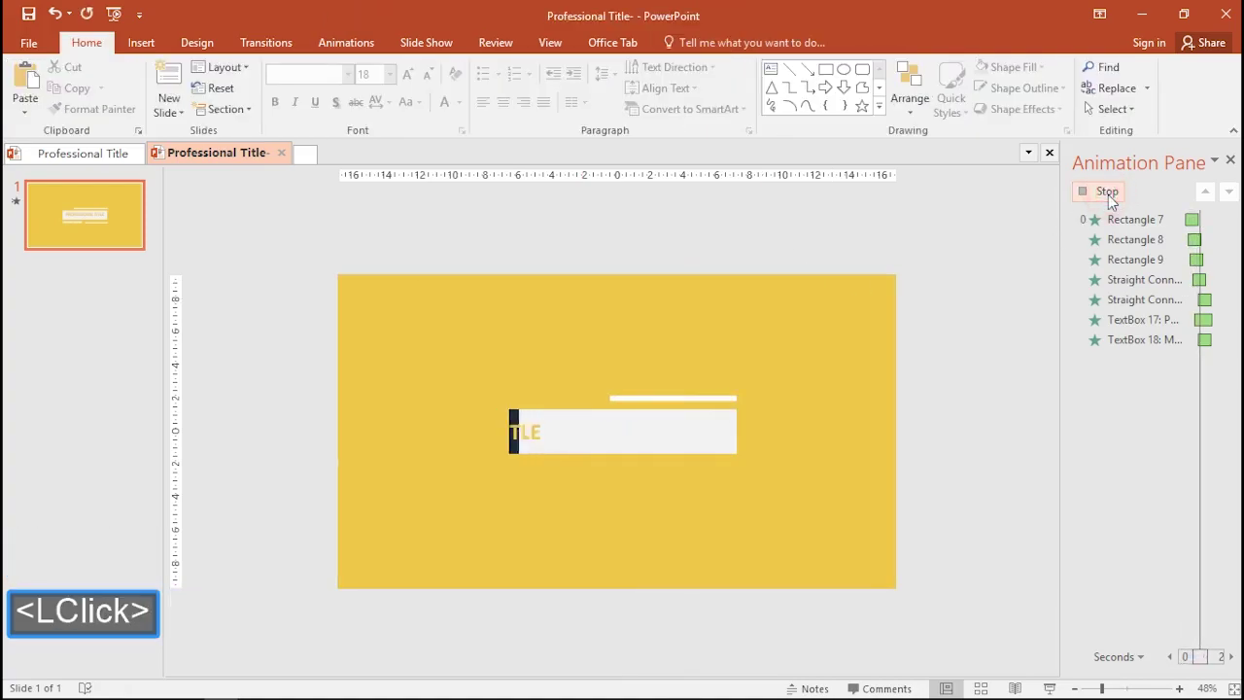